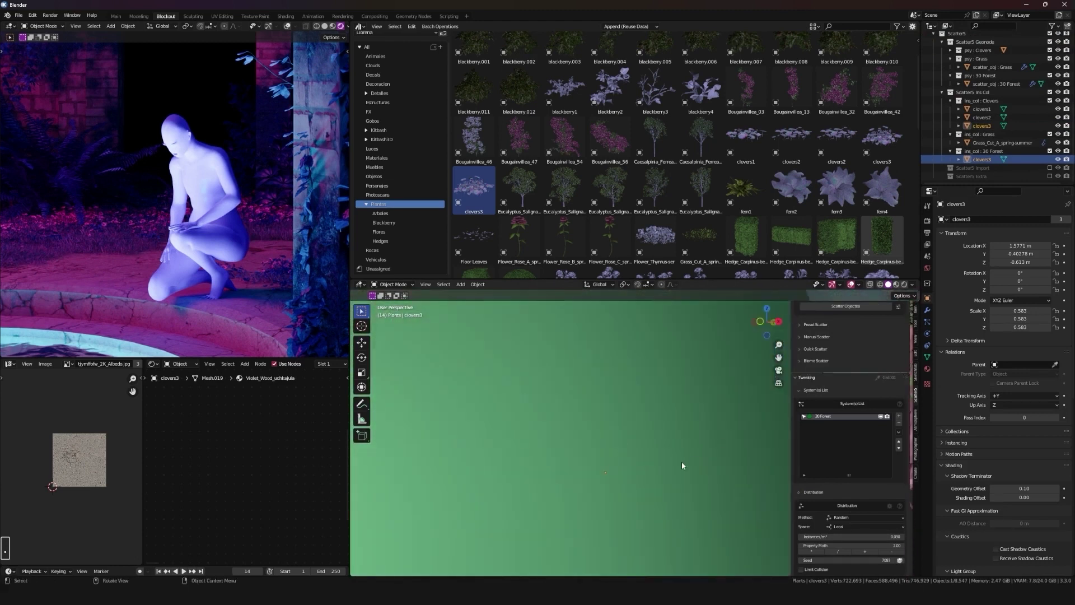
Step: Frame the clover patch, then refocus the viewport on the kneeling figure beside the pool
key(.)
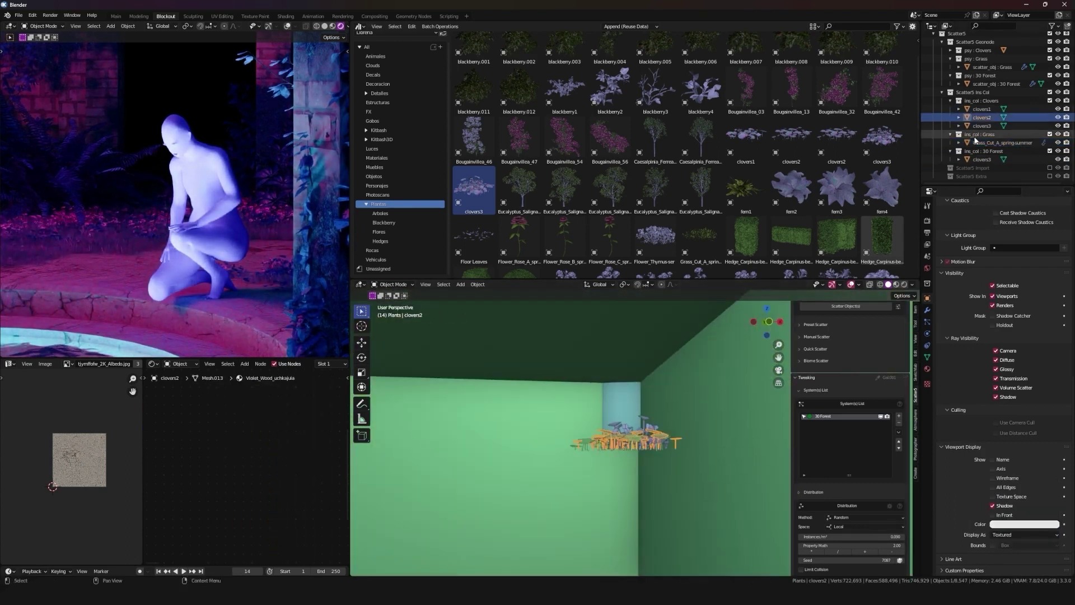
key(▯)
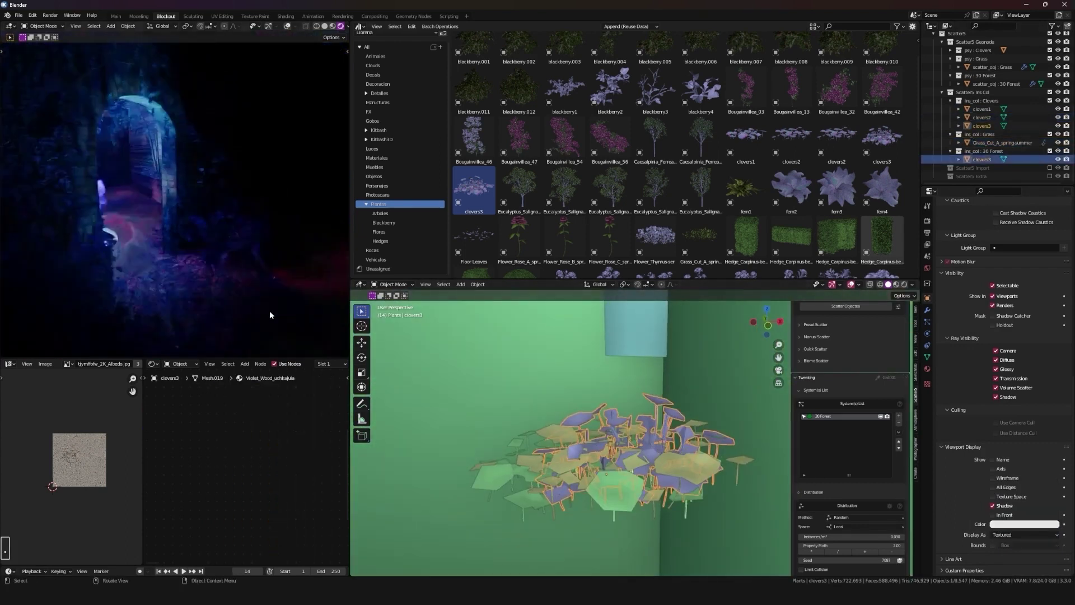
key(▯)
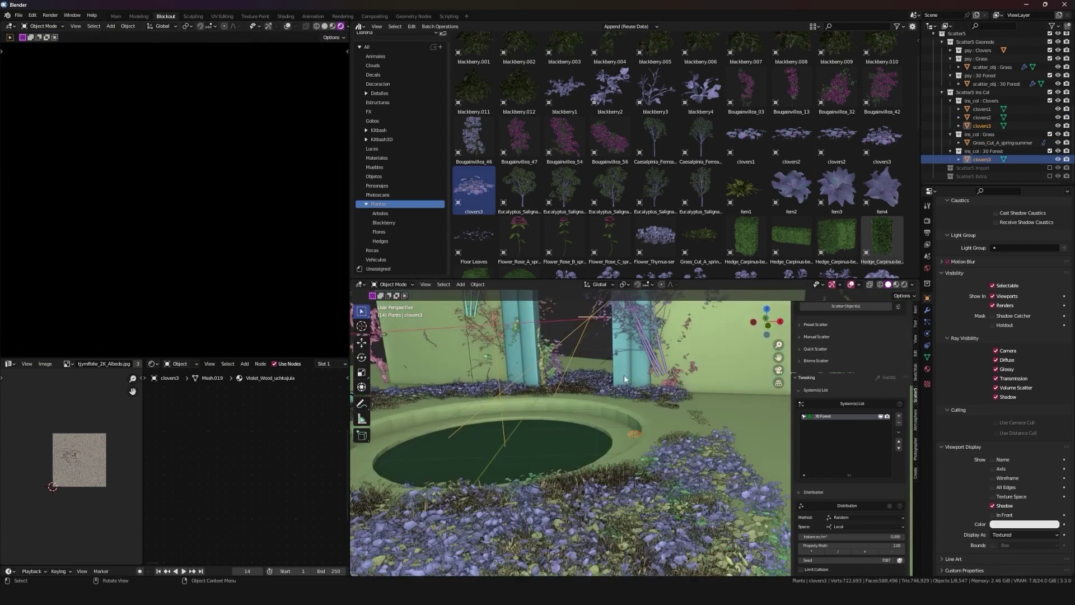
key(alt+.)
Step: Density-scatter the purple clovers asset onto plantperson.001 so clovers coat the figure's body
text(..)
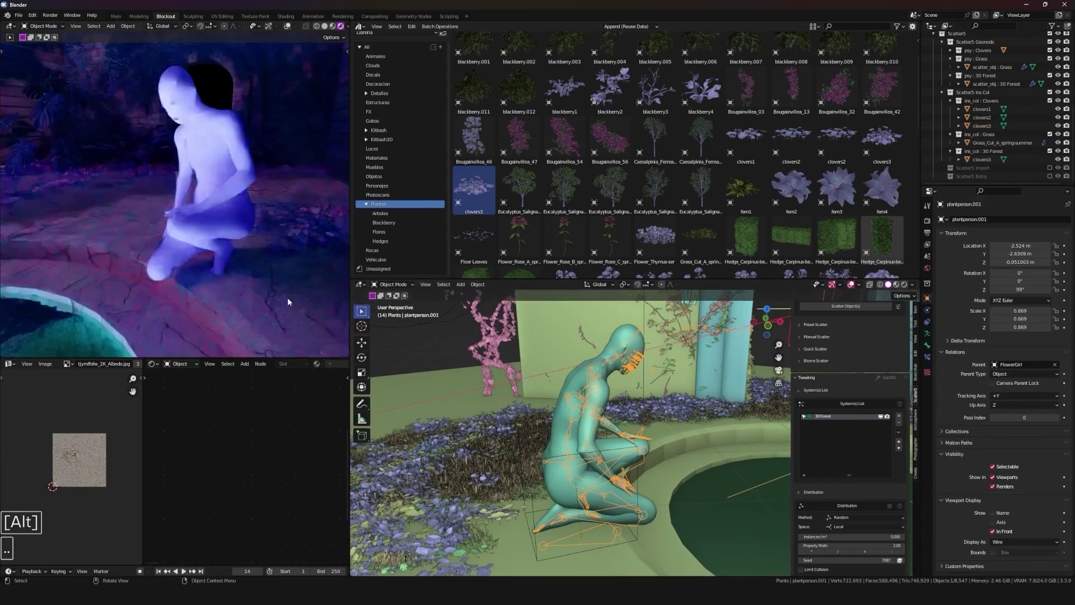
middle_click(554, 366)
middle_click(517, 368)
middle_click(493, 380)
key(shift+.)
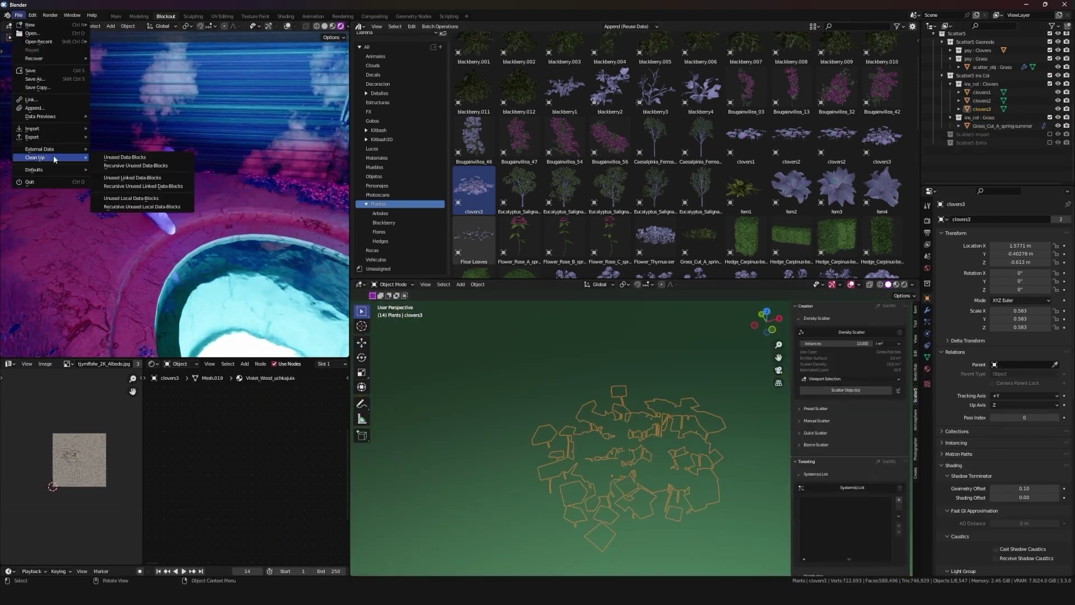
scroll(down, 3)
middle_click(693, 419)
middle_click(644, 421)
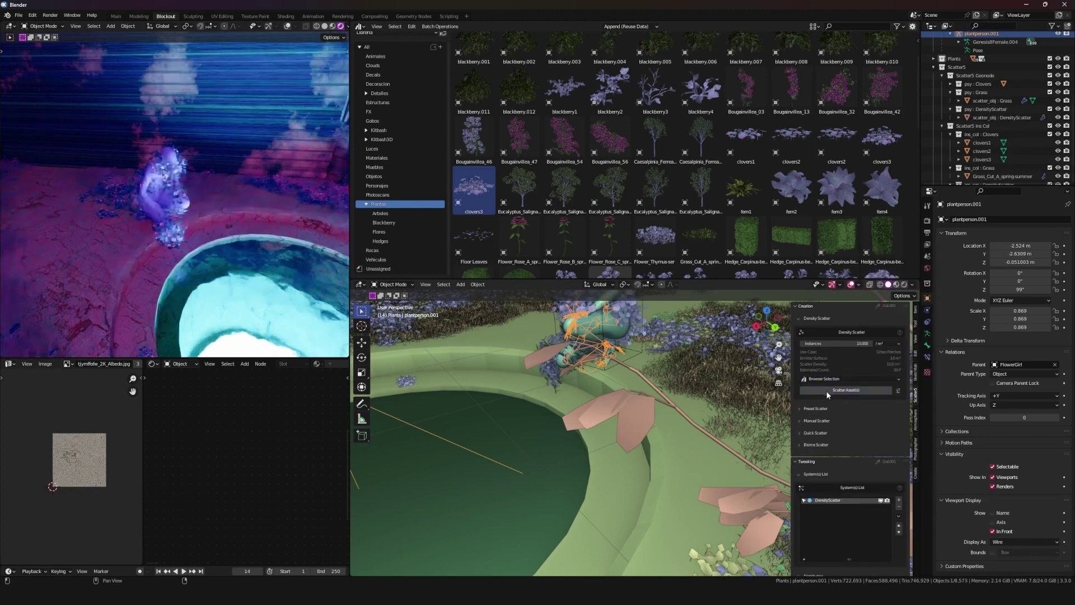
middle_click(629, 445)
middle_click(618, 394)
middle_click(620, 429)
middle_click(818, 510)
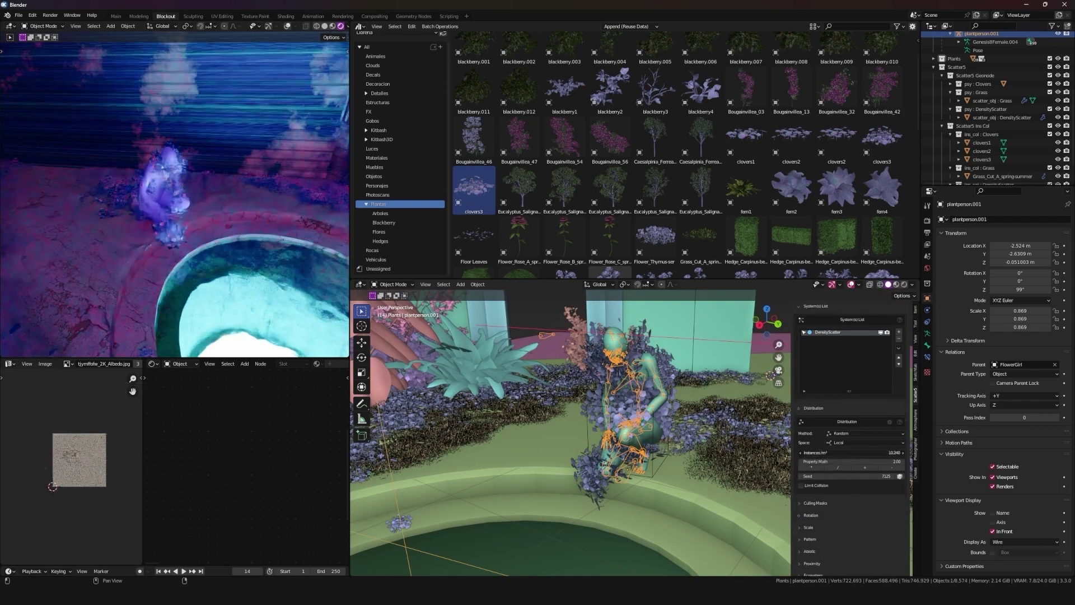
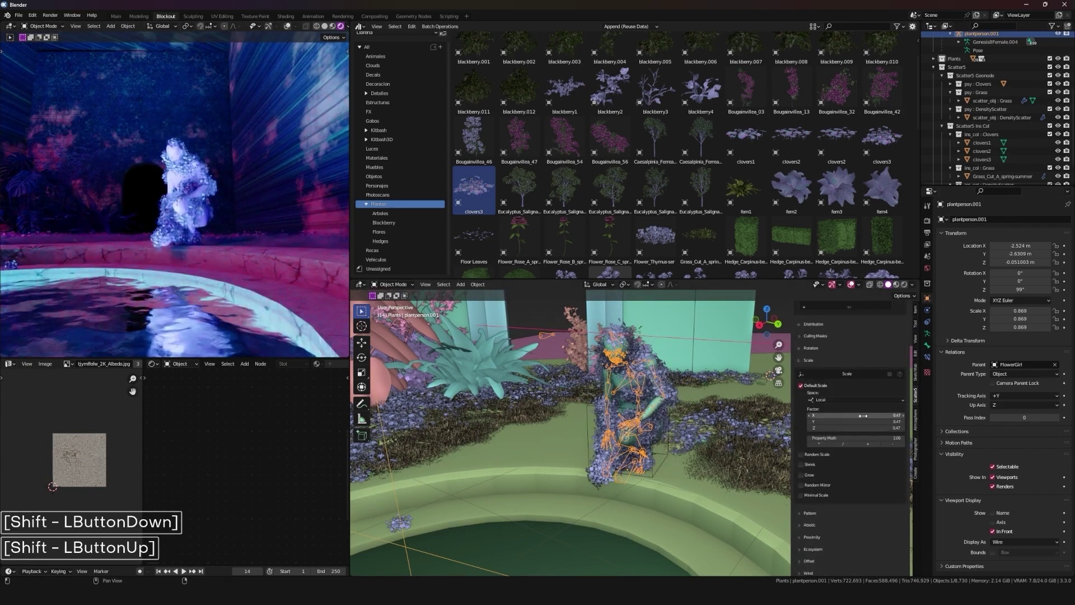
Step: Set clover Default Scale to 0.47 and density to 100 instances/m², then enter Pose Mode on the rig
text(100)
key(Return)
middle_click(700, 483)
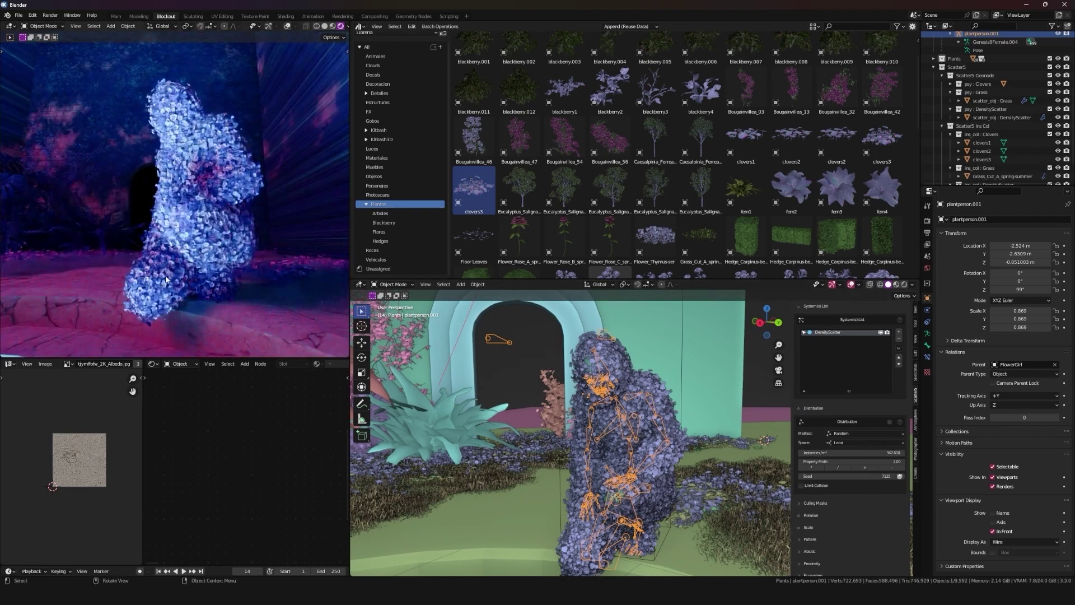
key(o)
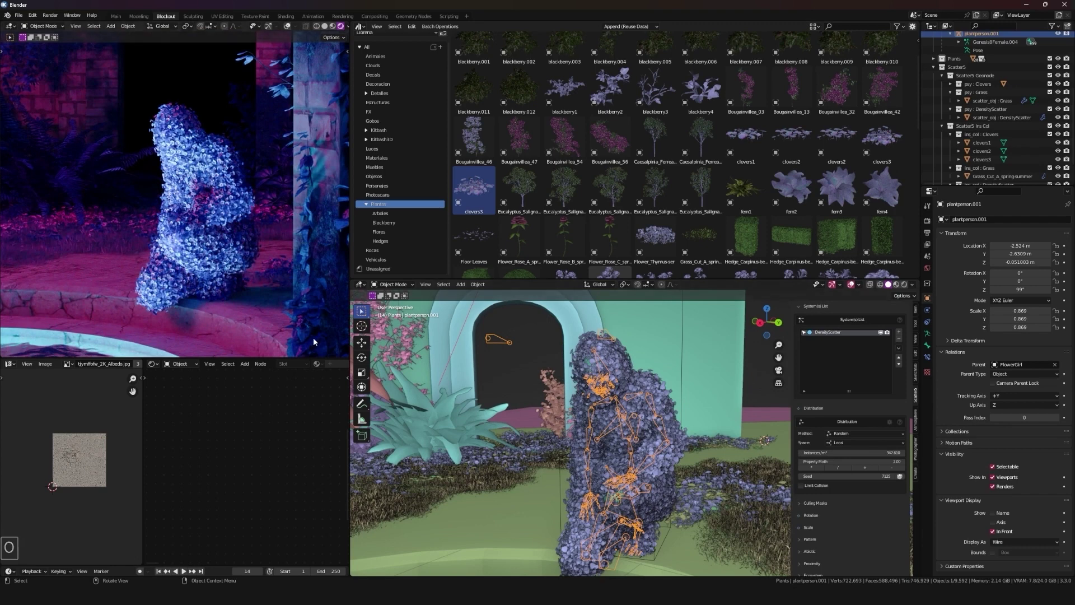
middle_click(662, 452)
key(ctrl+shift+Tab)
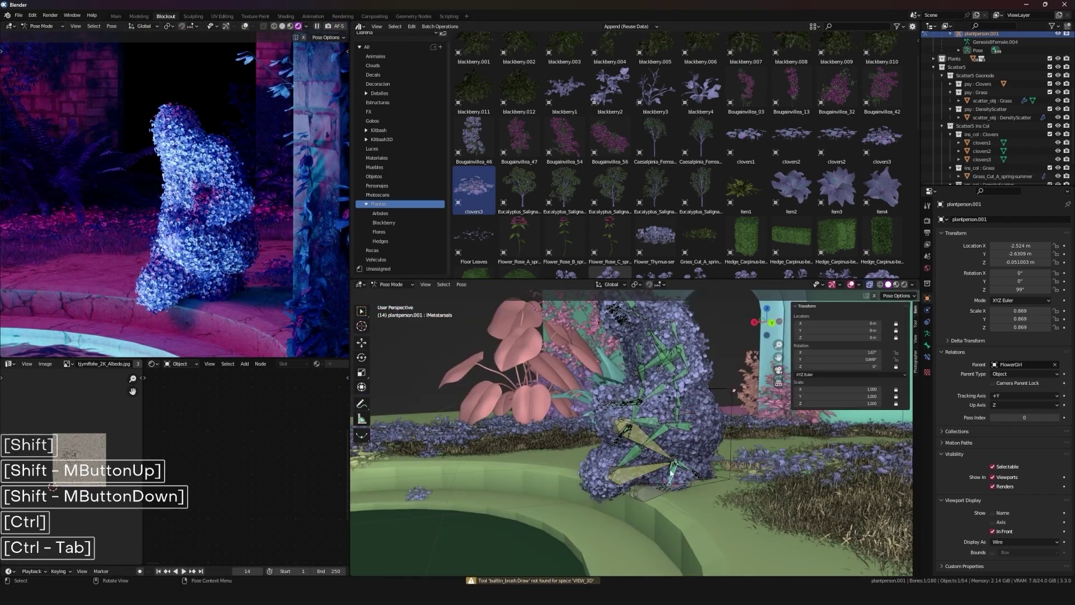
Step: Grab the hand and foot IK bones and lower them toward the ground for a crouch
middle_click(677, 460)
middle_click(662, 479)
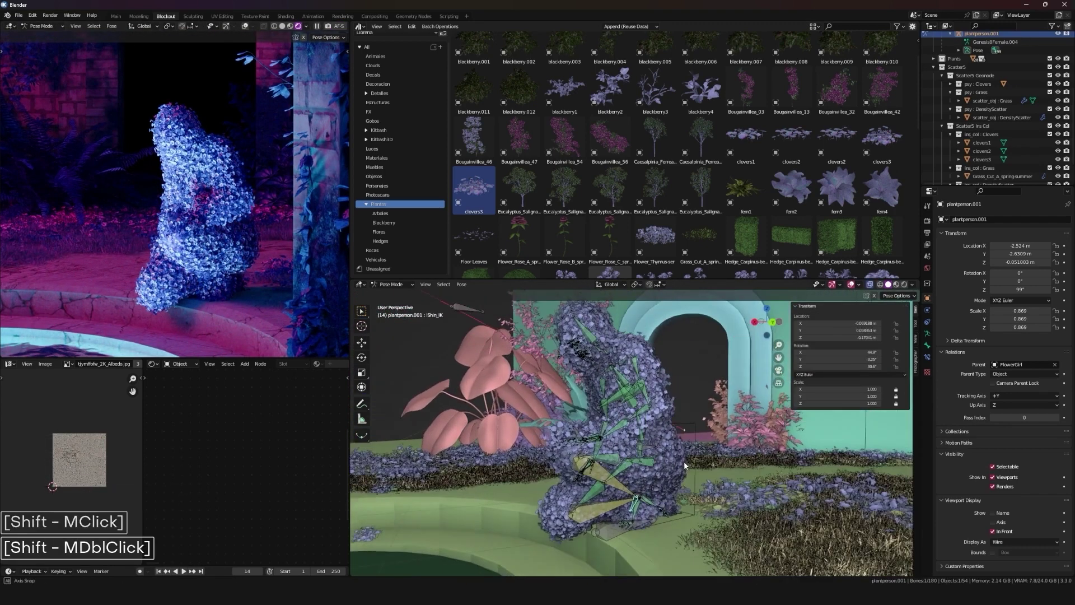
key(g)
middle_click(655, 438)
key(shift+g)
key(g)
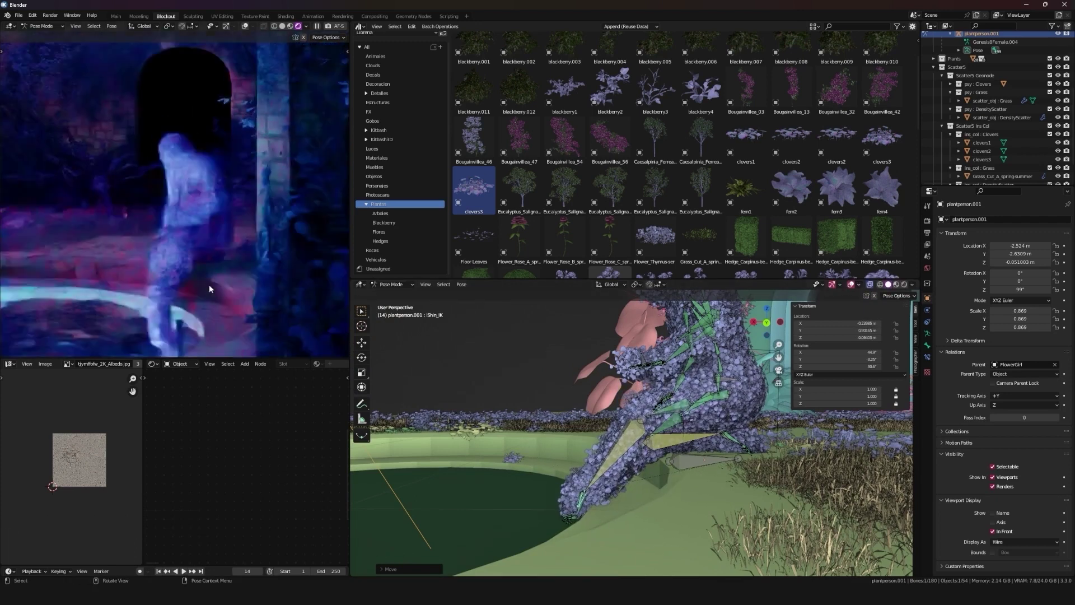
key(g)
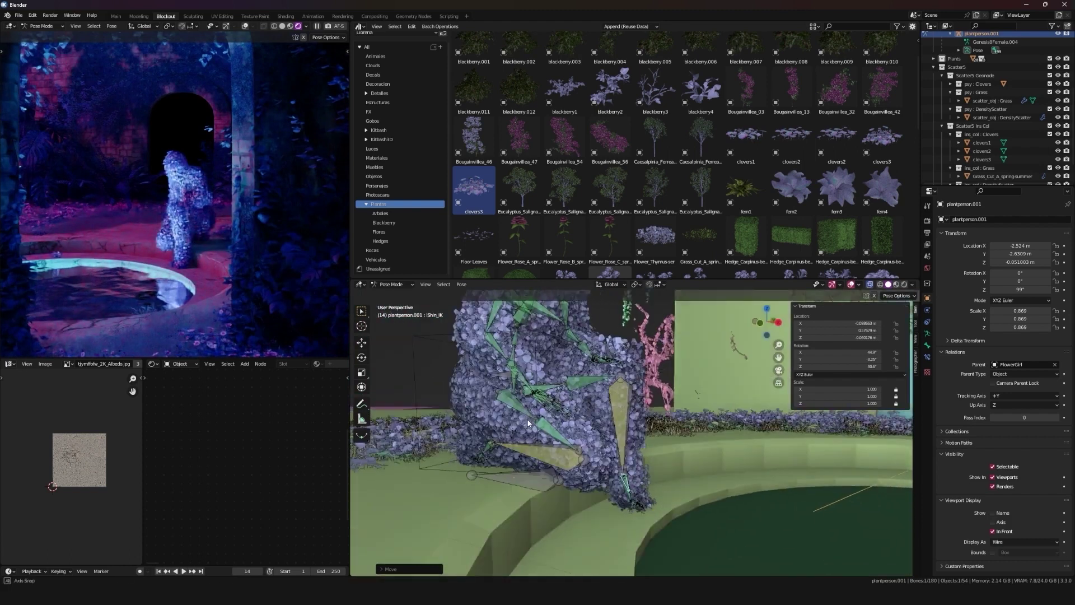
text(ggg)
key(g)
key(g)
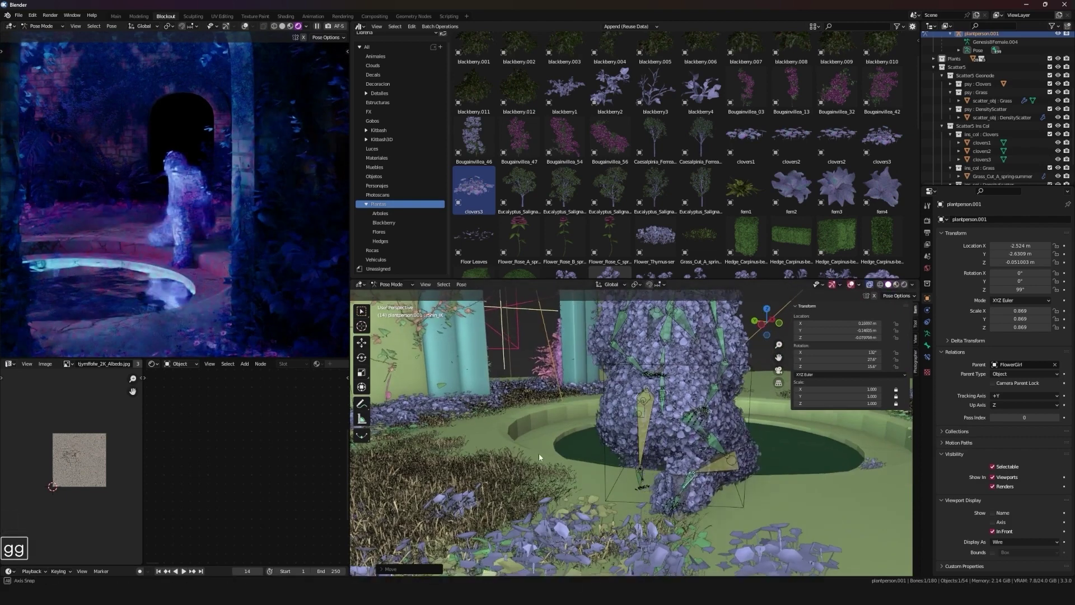
key(g)
key(g)
Step: Rotate and settle the remaining limb bones into the hunched stance and return to Object Mode
middle_click(678, 460)
text(rg)
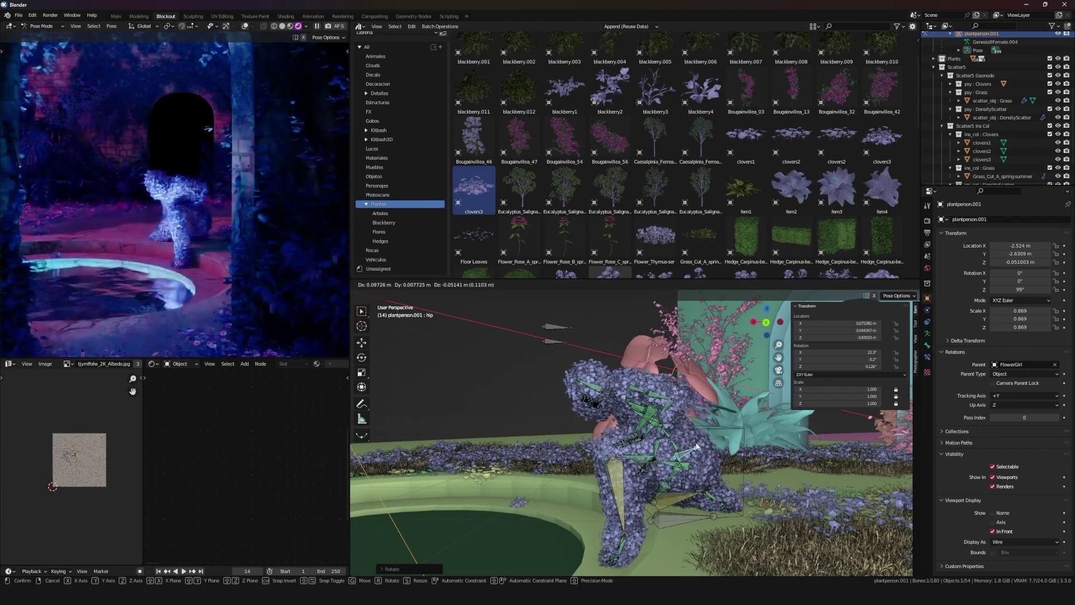
text(ggg)
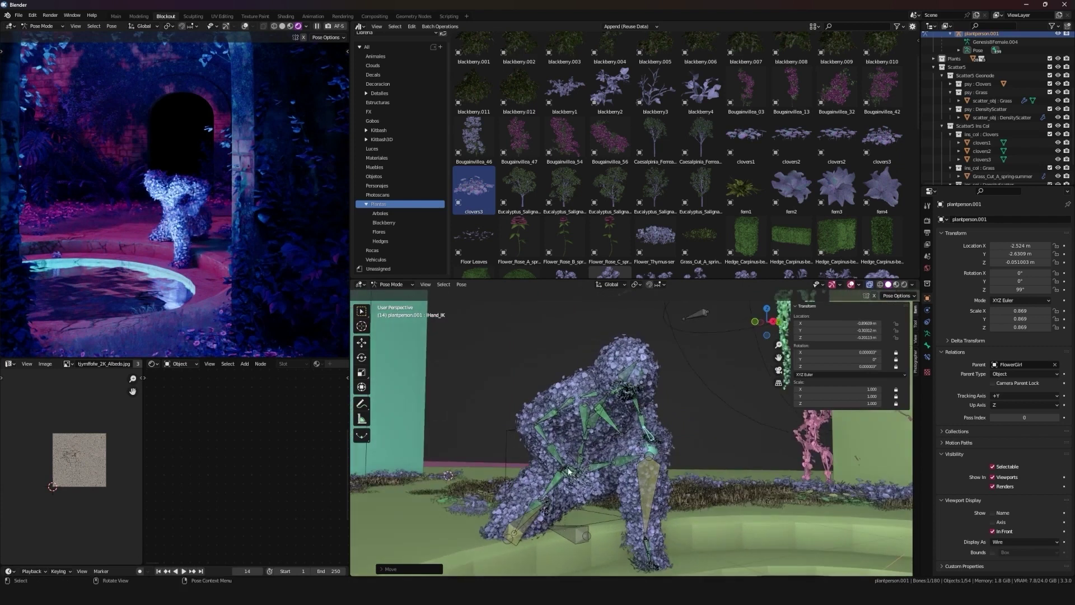
text(g)
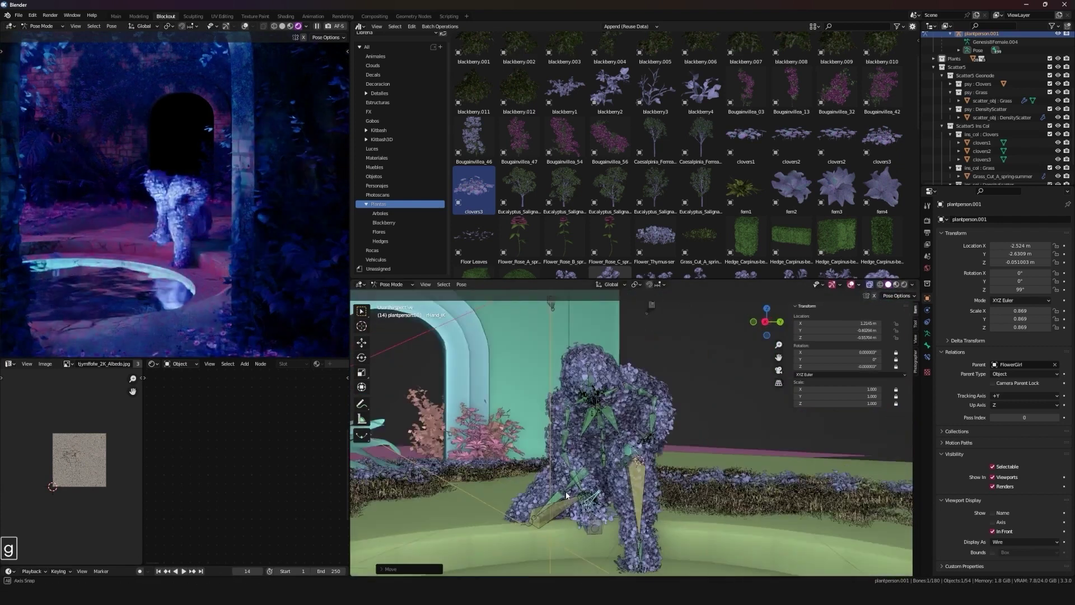
key(g)
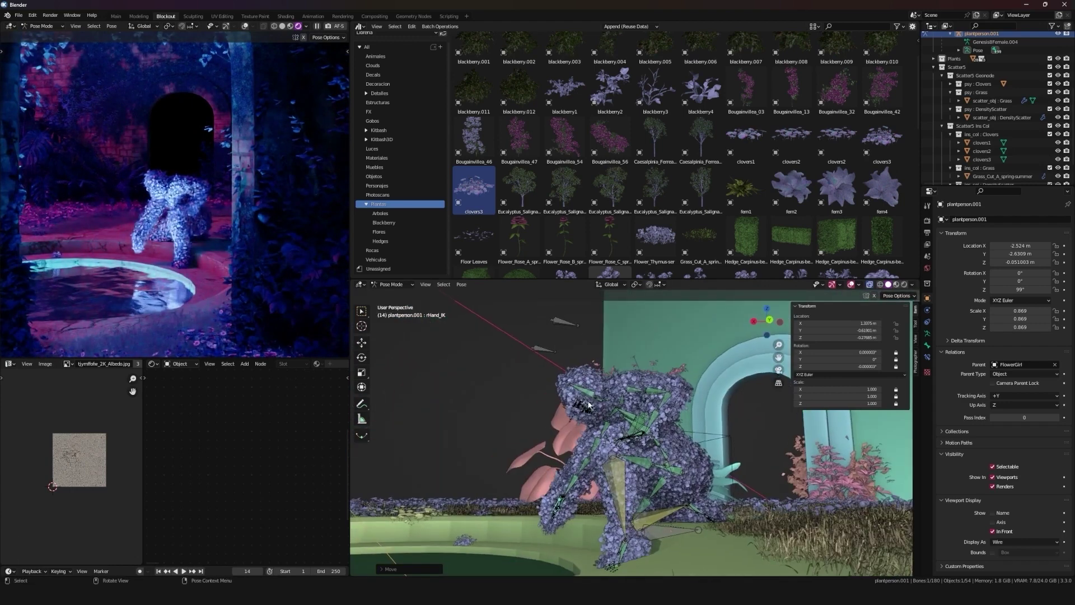
text(rr)
key(ctrl+Tab)
key(alt+a)
middle_click(645, 463)
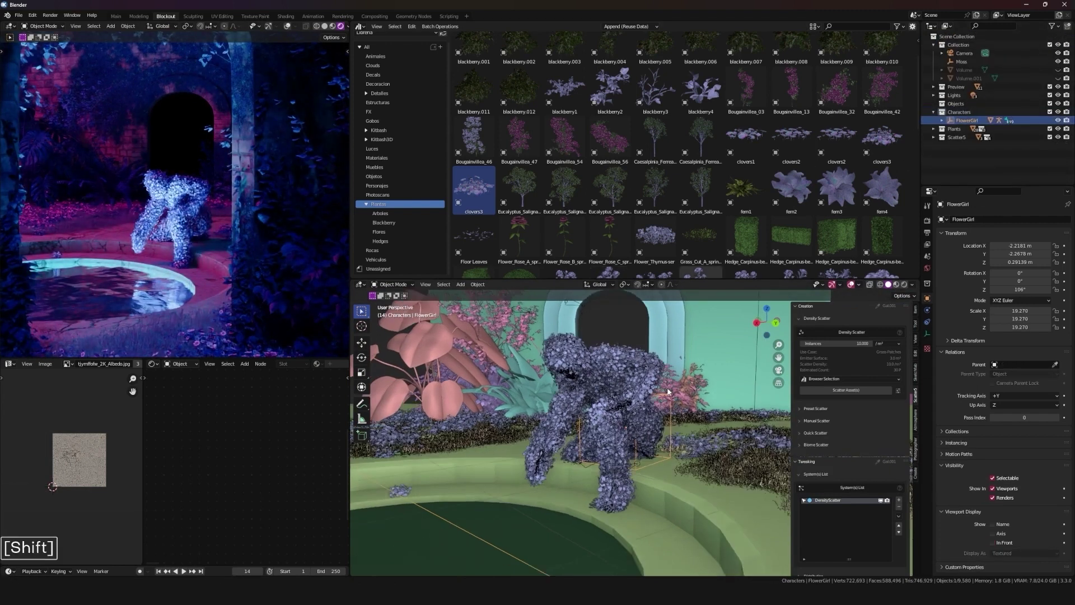
Step: Select the small ground plane under the rig and raise it slightly along Z, nudging the figure on the rim
key(shift+g)
click(593, 409)
key(alt+a)
middle_click(647, 384)
text(gz)
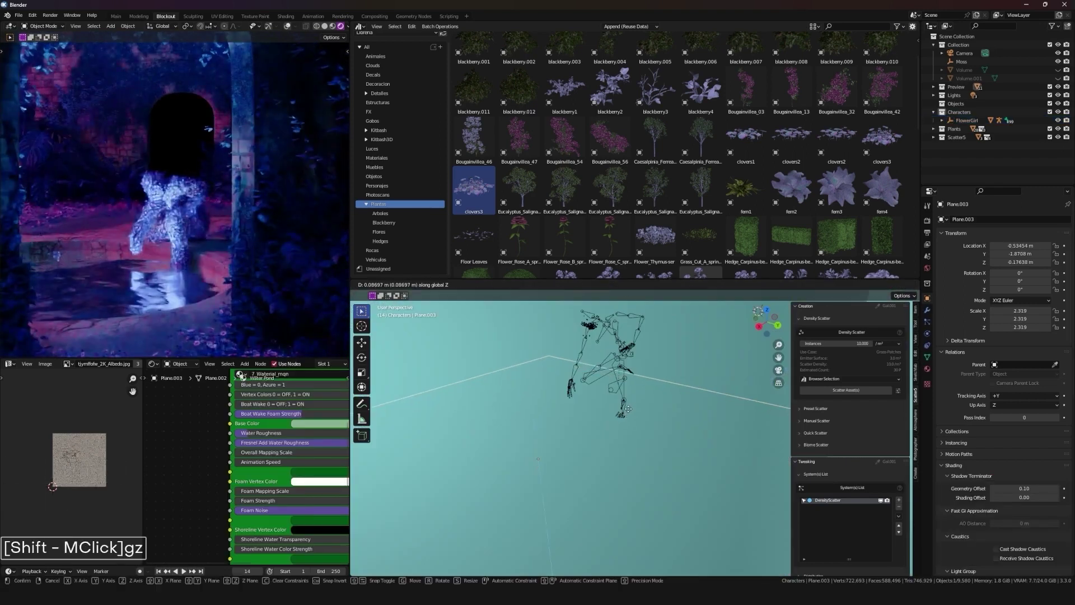
text(gz)
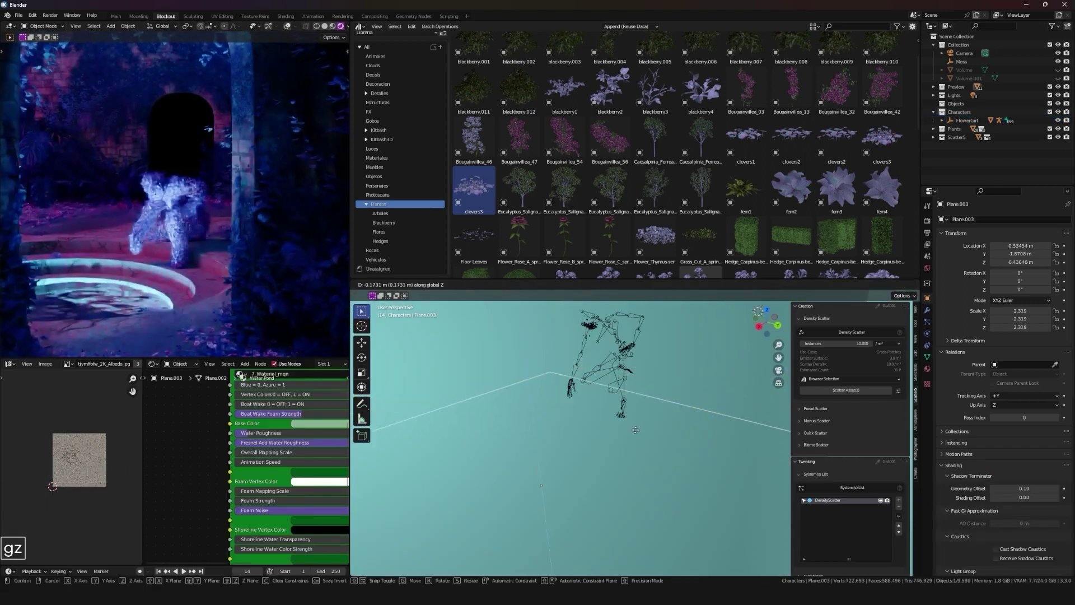
middle_click(673, 440)
key(shift+alt+a)
key(alt+a)
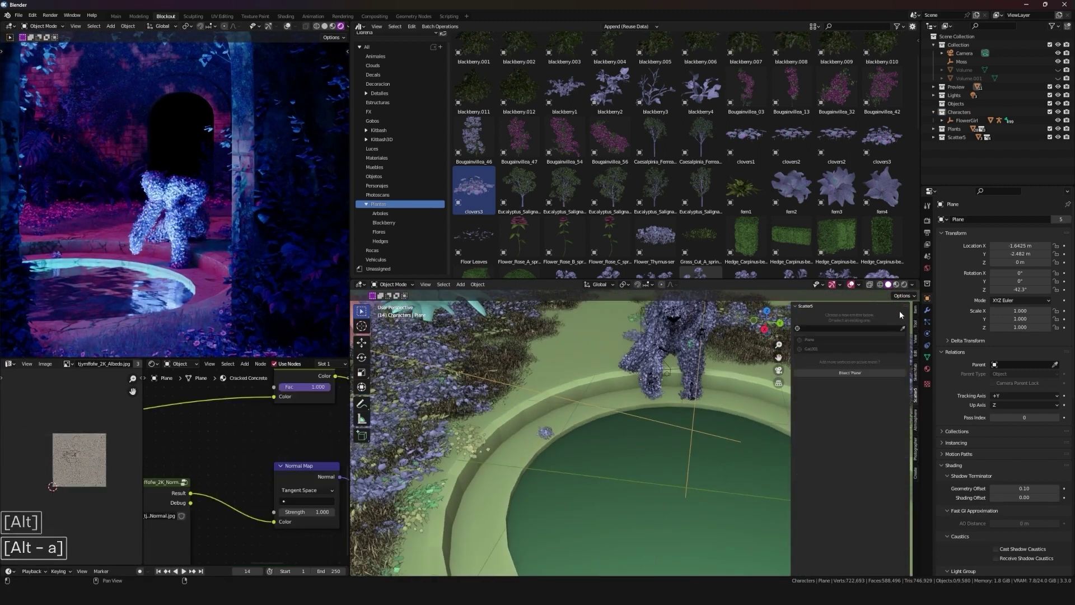
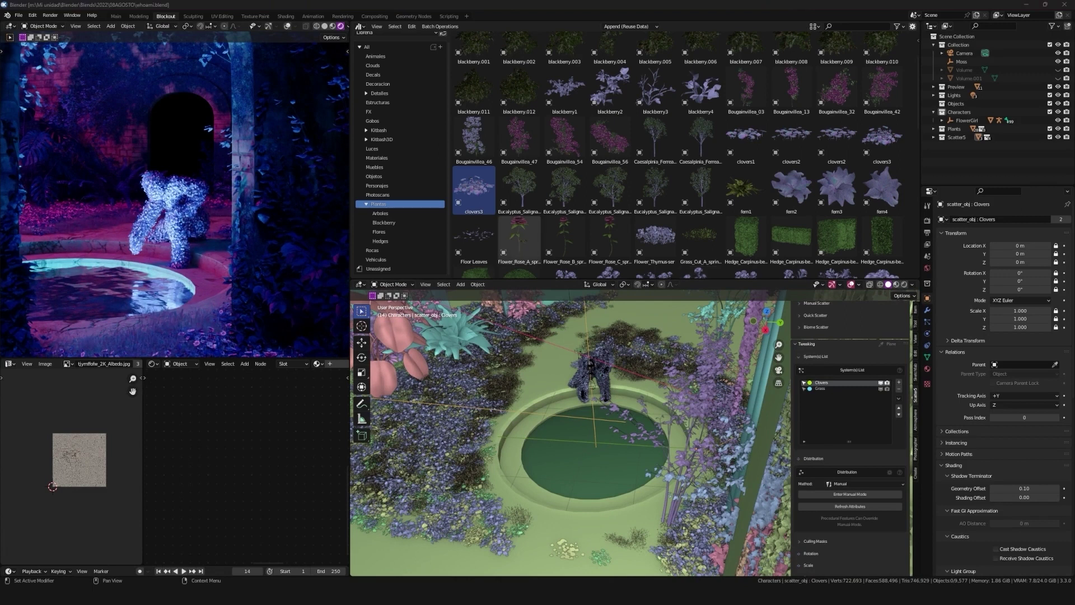
Step: In Pose Mode nudge the figure's right hand bone so it rests on the pool rim, then exit to Object Mode
key(ctrl+Tab)
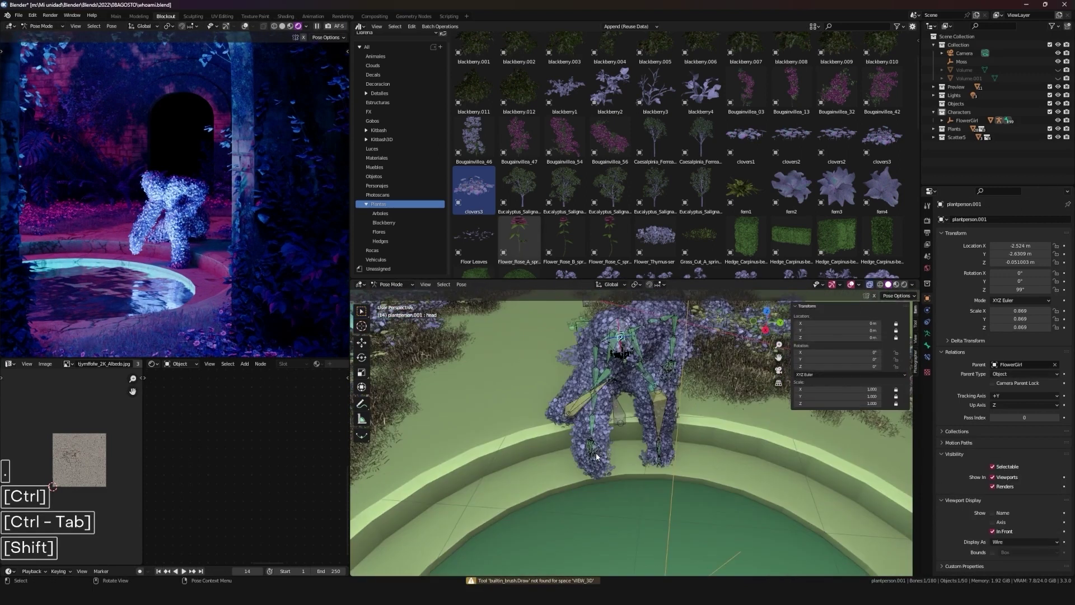
middle_click(597, 489)
key(g)
key(o)
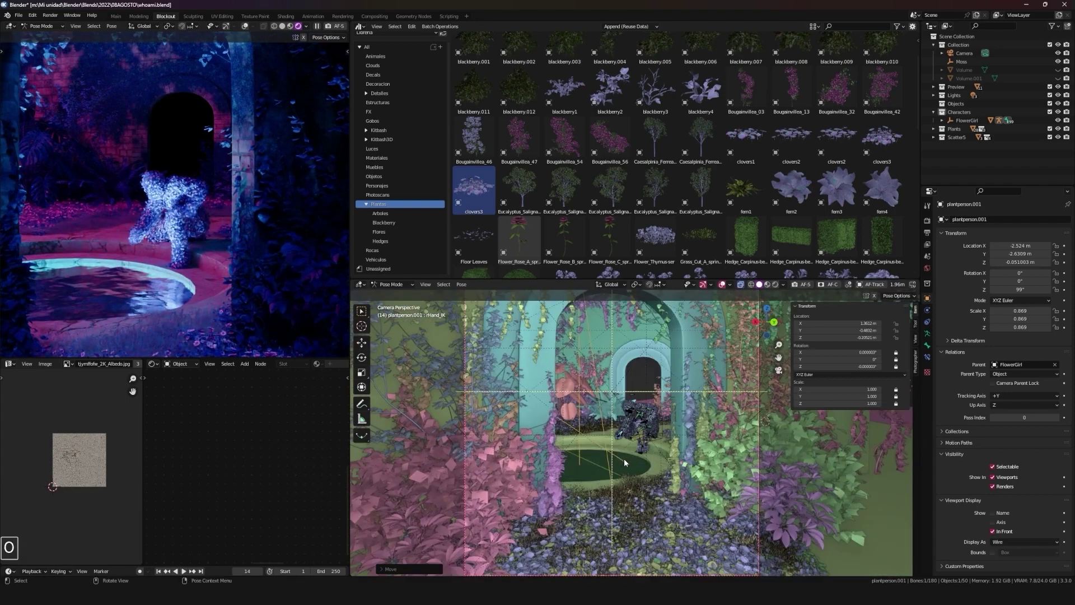
key(g)
key(ctrl+Tab)
middle_click(633, 391)
key(alt+a)
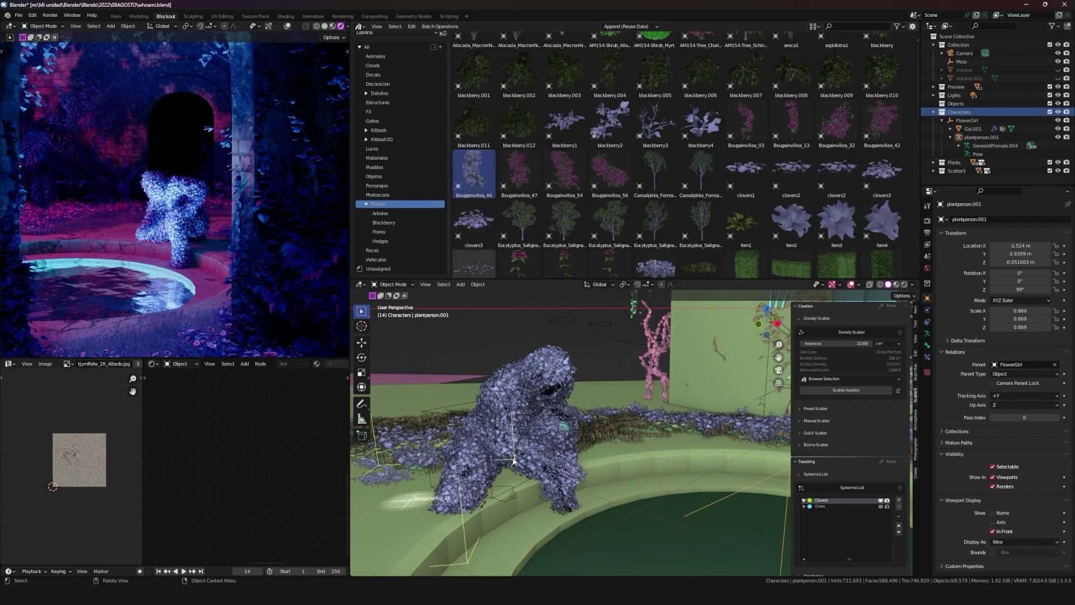
Step: Scale, rotate and position Bougainvillea_46 as a pink crown on the figure's head
key(s)
text(srrsrggrrggrg)
key(shift+alt+z)
text(grr)
key(ctrl+b)
key(shift+alt+z)
key(shift+alt+z)
middle_click(649, 372)
key(g)
scroll(up, 3)
key(g)
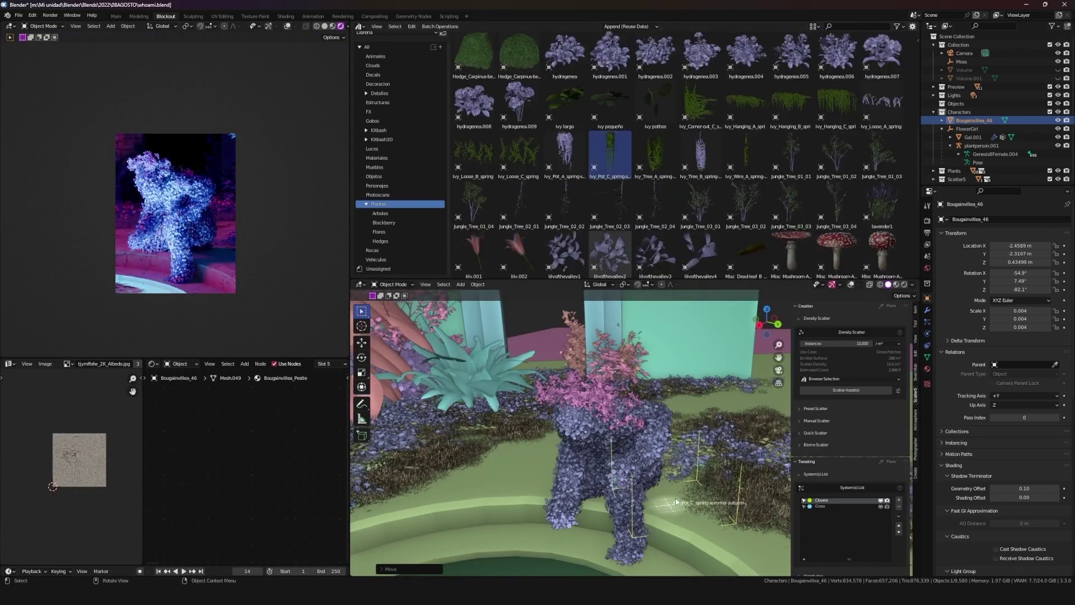
text(sgssg.gg)
key(g)
Step: Duplicate Ivy_Pot_C, rotate it about Z and drape the copies down the figure's body
middle_click(636, 388)
key(alt+d)
text(rzg)
key(alt+d)
key(g)
key(g)
key(ctrl+b)
key(ctrl+b)
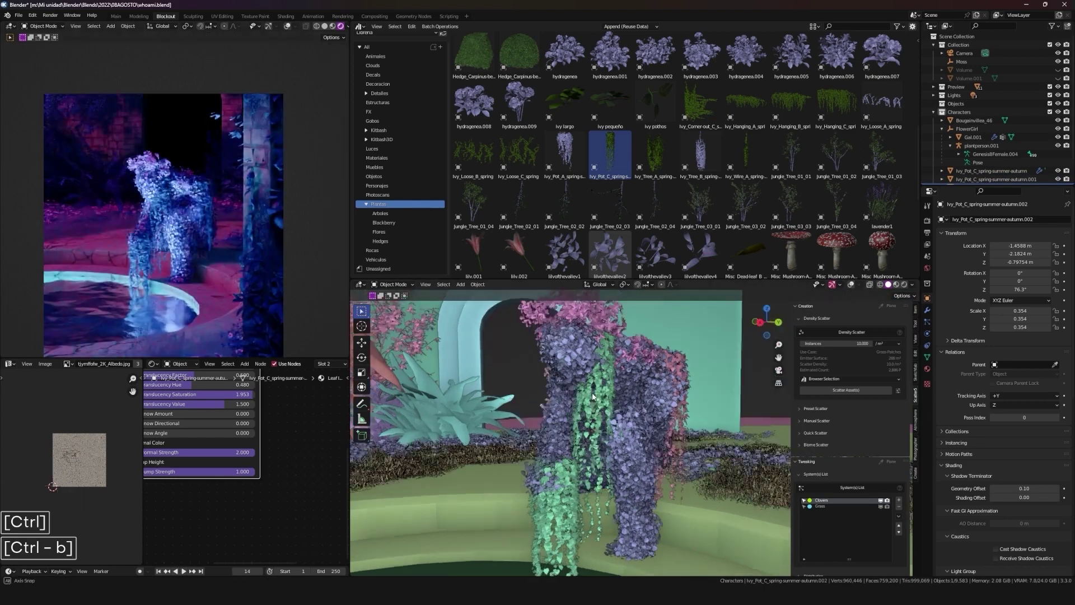
key(ctrl+b)
middle_click(213, 262)
middle_click(221, 257)
key(alt+a)
Step: Tweak the figure's pose so the ivy sits naturally, checking from several angles
middle_click(657, 395)
key(shift+alt+z)
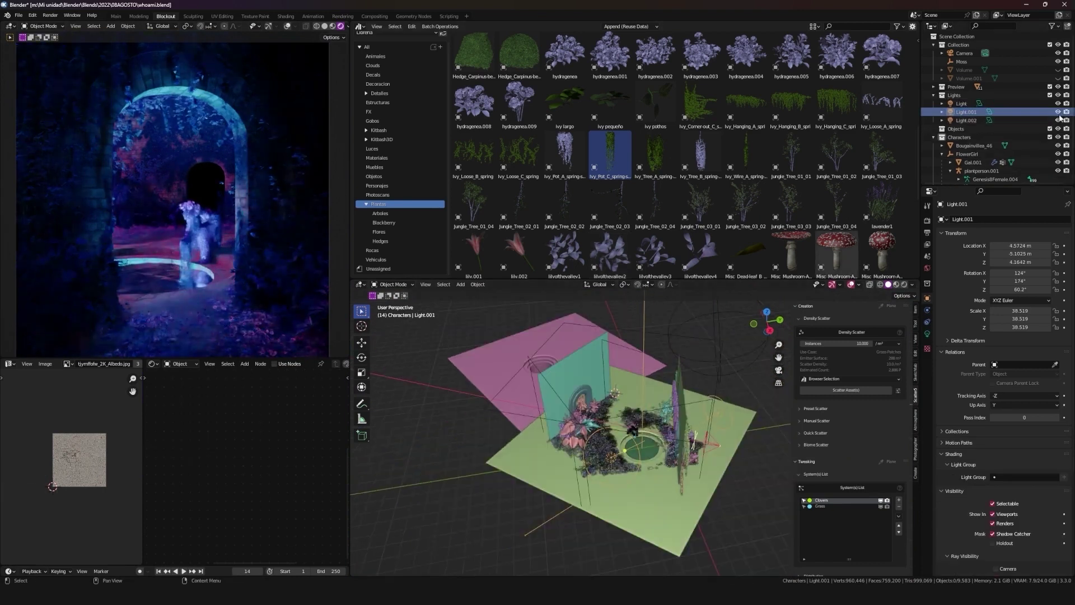
key(alt+a)
key(alt+a)
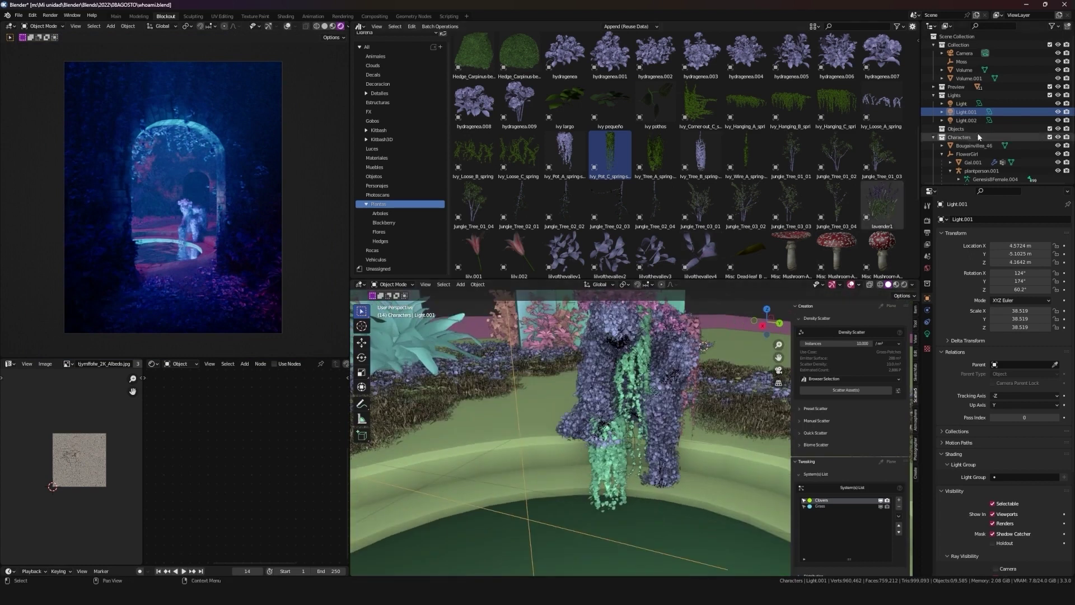
key(.)
middle_click(622, 396)
key(ctrl+Tab)
key(g)
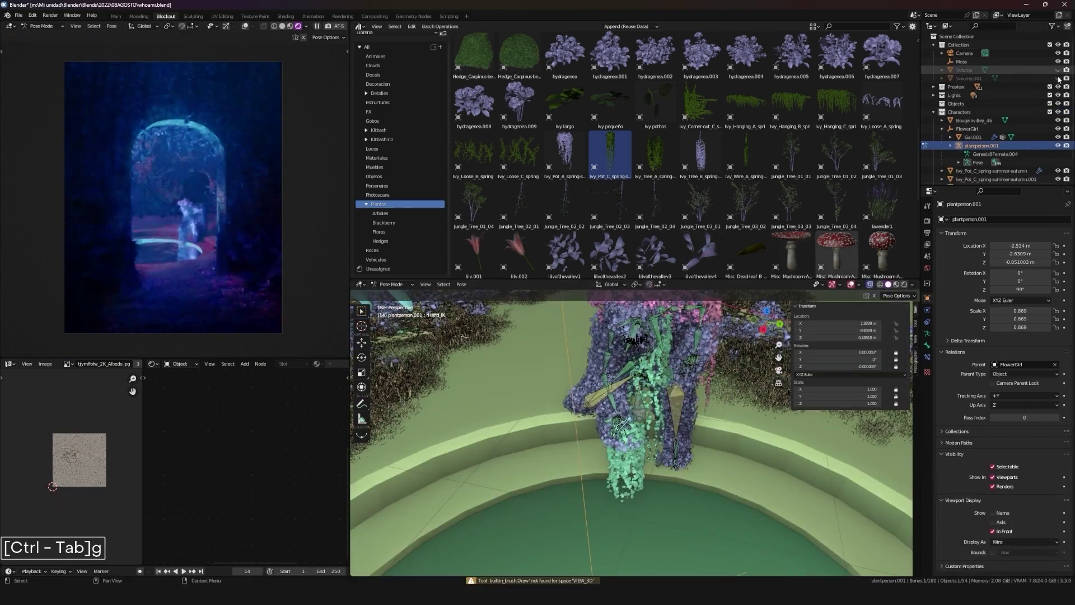
key(ctrl+b)
middle_click(435, 389)
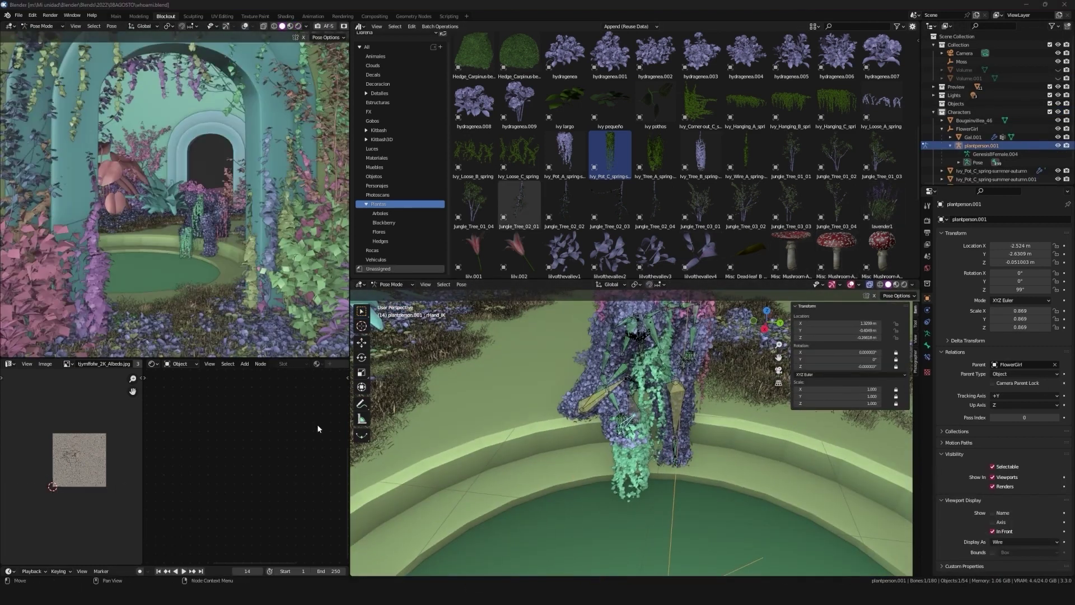
key(z)
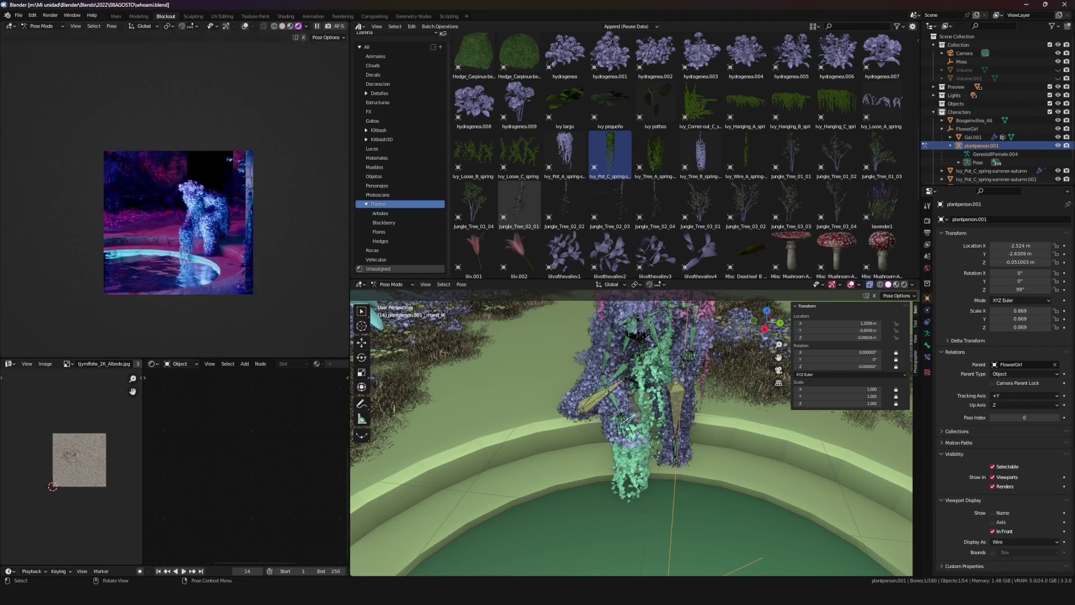
middle_click(243, 223)
key(ctrl+b)
key(shift+alt+z)
key(shift+alt+z)
middle_click(618, 388)
key(shift+alt+z)
key(ctrl+Tab)
Step: Duplicate Ivy_Loose_B, rotate it about Z and place it beside the garden archway
middle_click(700, 488)
key(alt+d)
key(shift+alt+z)
text(.z)
key(g)
key(shift+z)
text(rz)
key(g)
key(shift+z)
key(g)
key(shift+z)
Step: Raise the ivy copy upward along the archway and duplicate it again for more coverage
click(691, 432)
middle_click(622, 407)
key(g)
key(shift+z)
key(ctrl+b)
middle_click(516, 375)
middle_click(643, 446)
key(shift+alt+d)
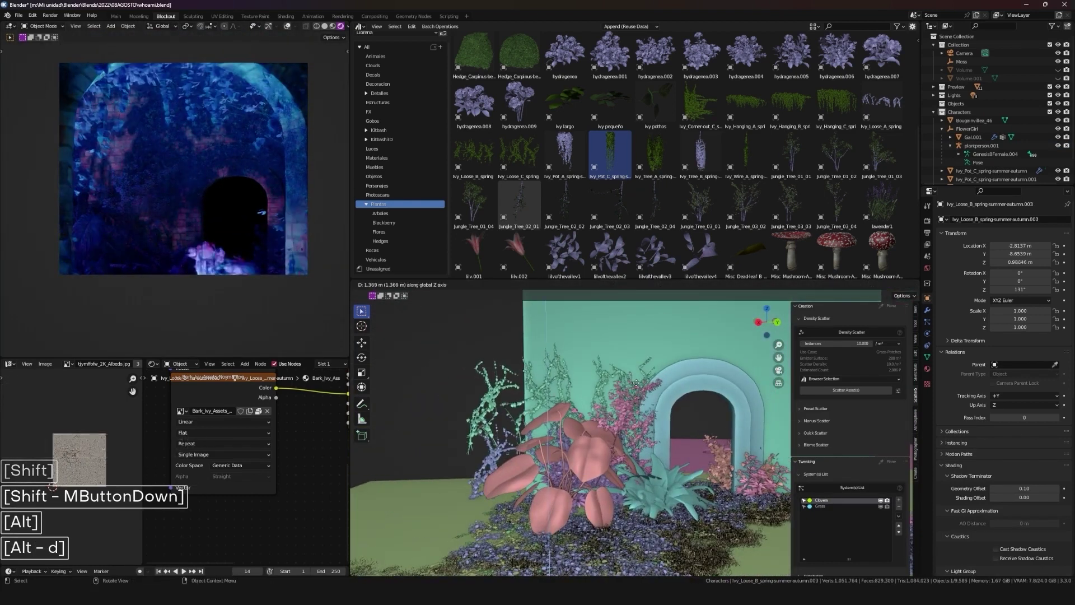
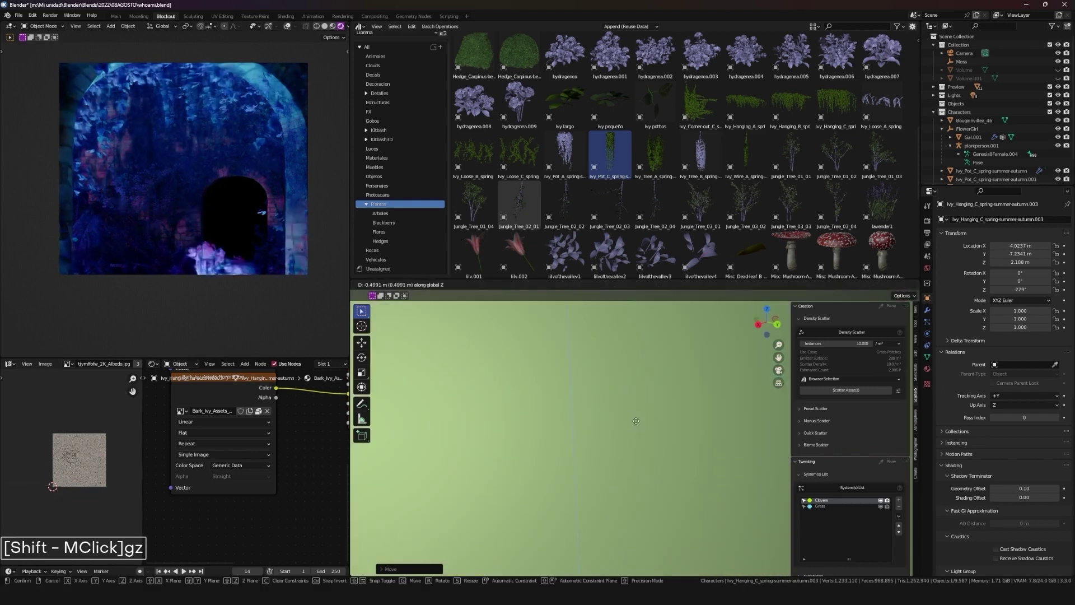
Step: Duplicate Ivy_Hanging_C copies and move/rotate them along Z onto the first garden wall
key(g)
key(shift+alt+d)
text(g)
key(shift+z)
text(z)
key(alt+a)
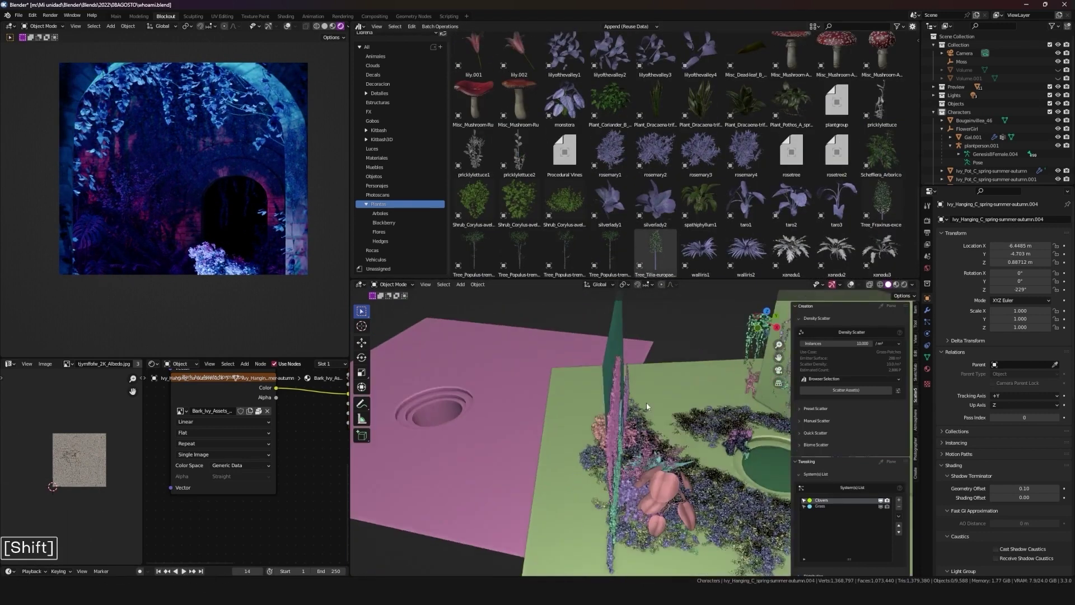
key(shift+g)
key(alt+d)
key(shift+z)
text(rrg)
key(g)
middle_click(600, 444)
key(alt+d)
key(shift+z)
key(shift+alt+z)
middle_click(674, 451)
text([Alt - Shift]Z)
key(alt+d)
Step: Scale, rotate and place further ivy duplicates so the remaining wall planes are covered
text(rzg)
key(shift+z)
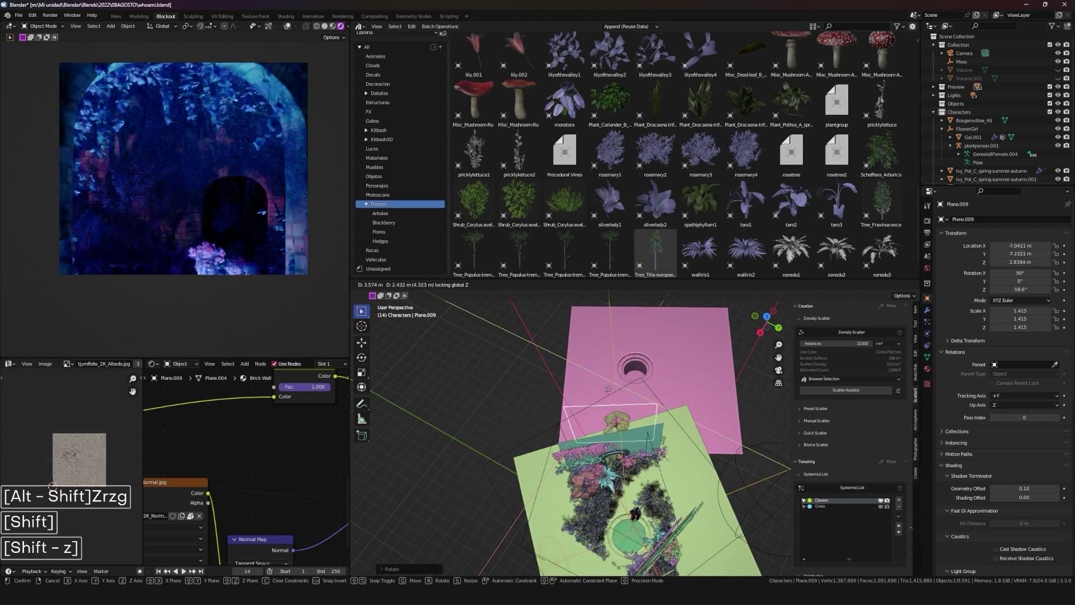
key(g)
key(s)
text(sgg.)
scroll(up, 3)
scroll(down, 3)
key(shift+alt+d)
key(shift+z)
text(g)
key(shift+z)
key(alt+d)
key(shift+z)
key(shift+z)
key(shift+z)
text([Shift - z]rrgg)
key(alt+d)
Step: Bring in the Gabbro rock, scale and rotate it and set it down beside the pool
text(rs)
key(alt+g)
key(alt+a)
middle_click(642, 456)
key(ctrl+b)
middle_click(630, 401)
key(Caps_Lock)
text([CapsLock]Rs)
key(Return)
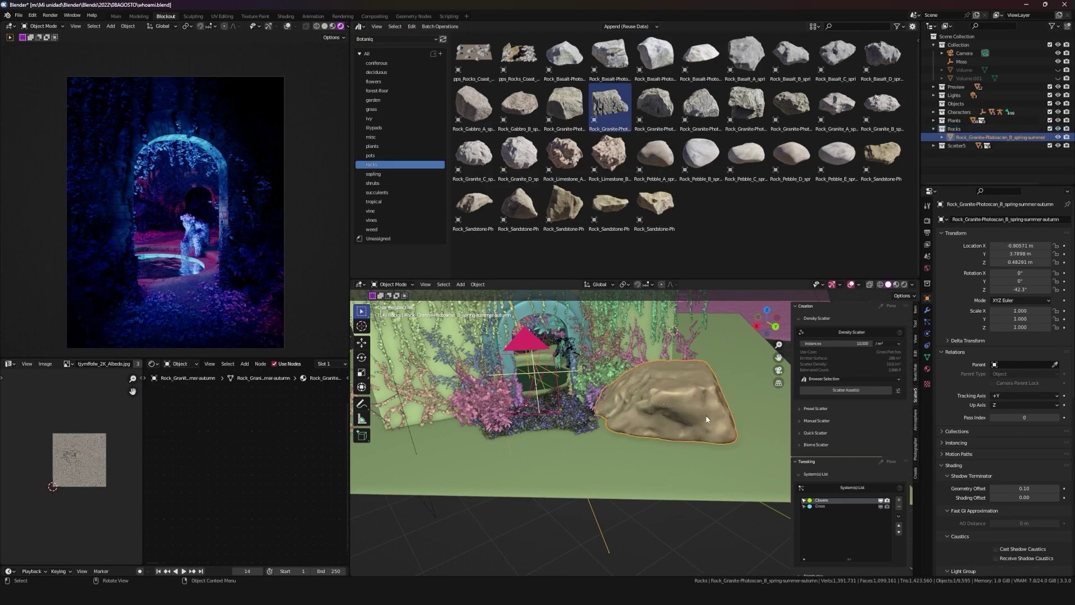
text(gsr)
click(661, 430)
text(.a.)
key(g)
key(shift+a)
text([Shift - a]hue)
key(g)
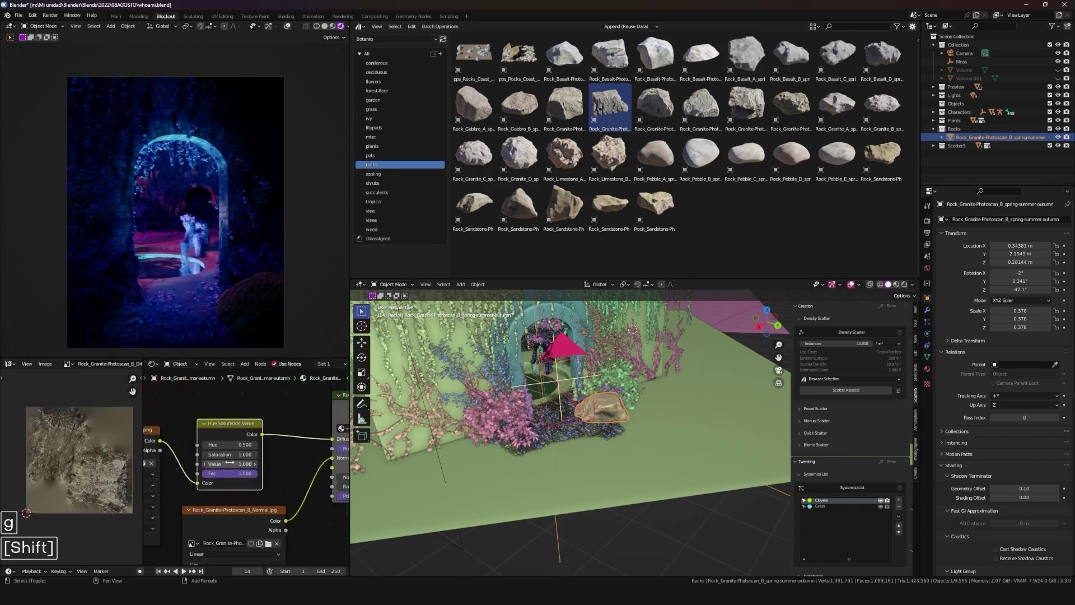
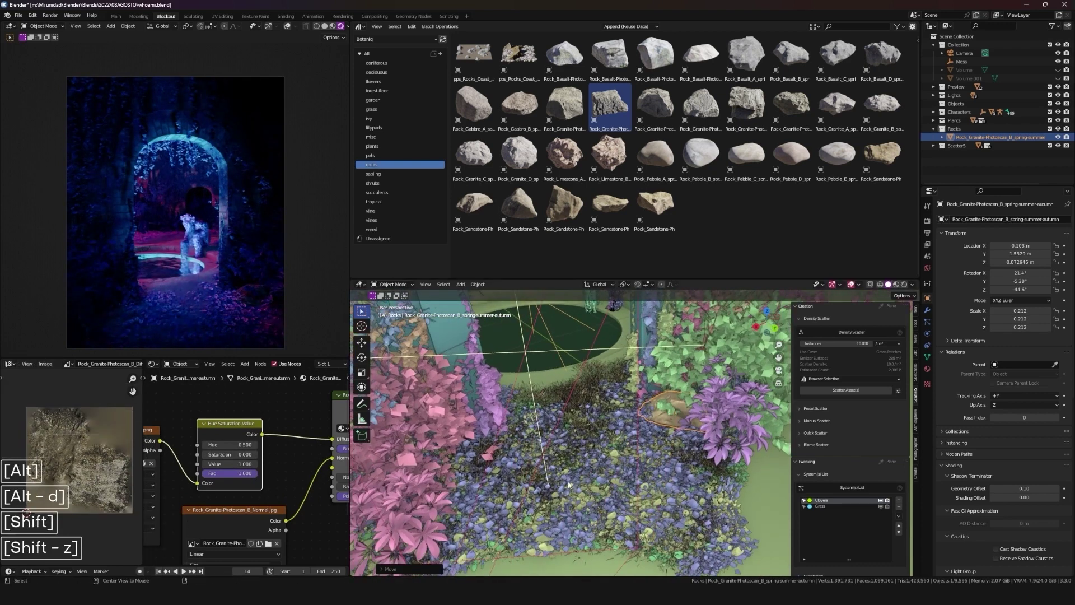
Step: Rotate and reposition the rock around Z among the plants, deleting an unwanted copy
key(g)
key(shift+z)
key(r)
key(r)
key(g)
text(rrgrr)
key(shift+z)
key(g)
key(shift+z)
text([Shift - z]rz)
key(g)
key(shift+z)
key(o)
middle_click(646, 482)
key(Delete)
middle_click(578, 466)
Step: Duplicate more gabbro rocks, rotating each on X/Z and scattering them over the garden ground
key(shift+alt+d)
key(shift+z)
text(rrrrrrsg)
key(shift+z)
text(rrrgrrgrr)
middle_click(669, 505)
key(shift+alt+d)
key(shift+z)
key(r)
text(rr)
key(x)
middle_click(611, 342)
key(.)
text(.g)
key(shift+z)
key(.)
key(BackSpace)
middle_click(628, 474)
key(shift+z)
text(rgg)
key(shift+z)
Step: Add further linked rock duplicates and nudge them into place near the pool edge
middle_click(679, 477)
key(shift+z)
key(alt+d)
key(BackSpace)
text(g)
key(shift+z)
key(shift+z)
text(g)
key(shift+z)
text(.g)
key(shift+alt+d)
key(shift+z)
text(g)
key(shift+z)
middle_click(670, 488)
key(alt+d)
key(shift+z)
key(shift+z)
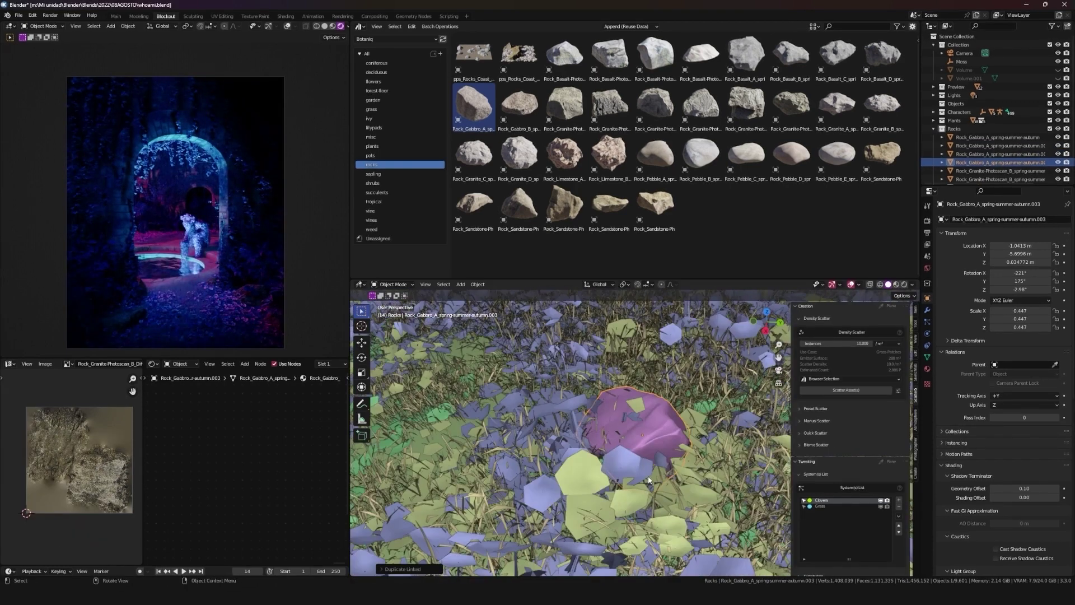
Step: Scale and rotate the last rock into its final spot, then review the pool area from several angles
key(s)
text(rr)
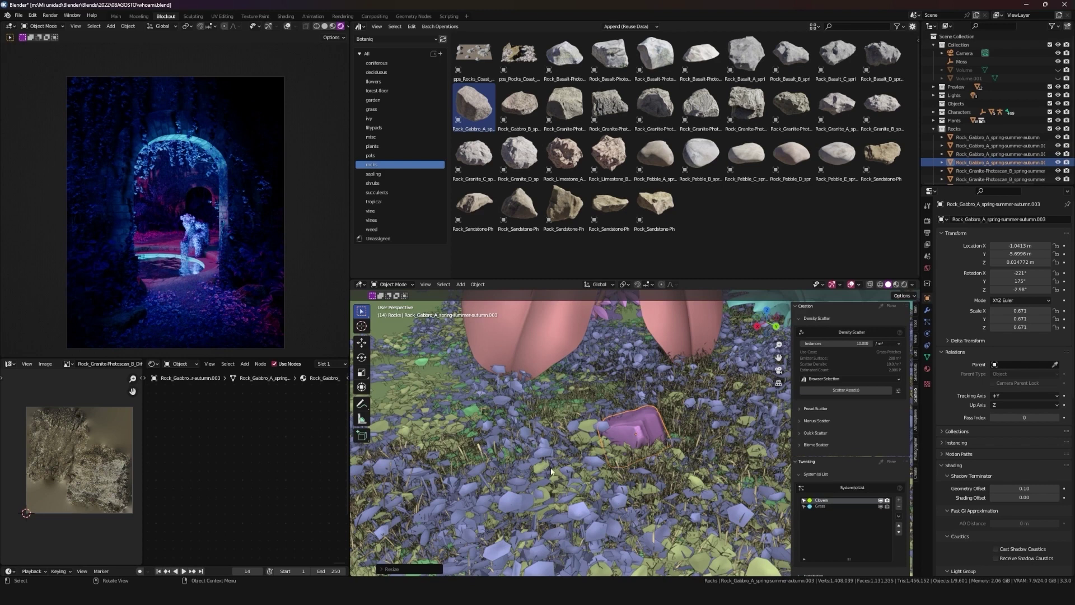
middle_click(582, 457)
text([Shift - MButtonDown]srrg)
key(shift+z)
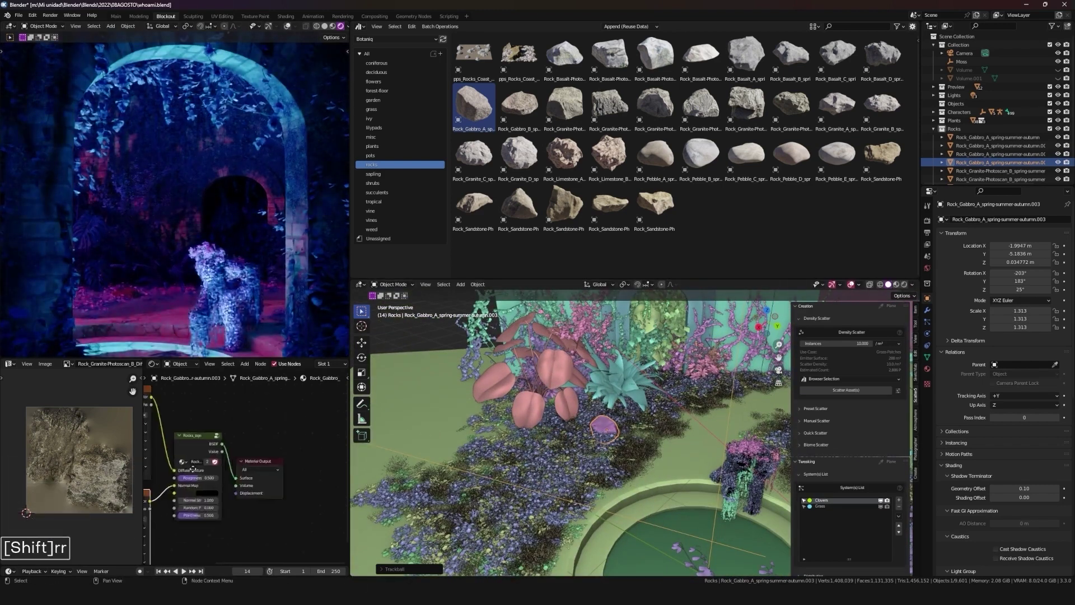
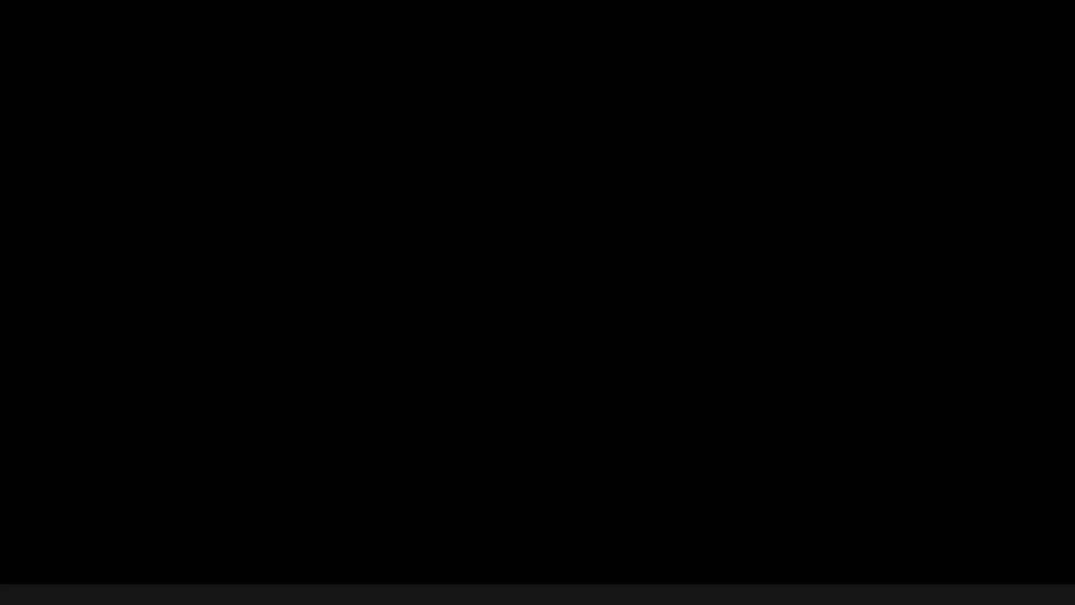
middle_click(702, 401)
scroll(down, 3)
click(753, 439)
key(alt+a)
middle_click(654, 445)
middle_click(623, 419)
middle_click(631, 429)
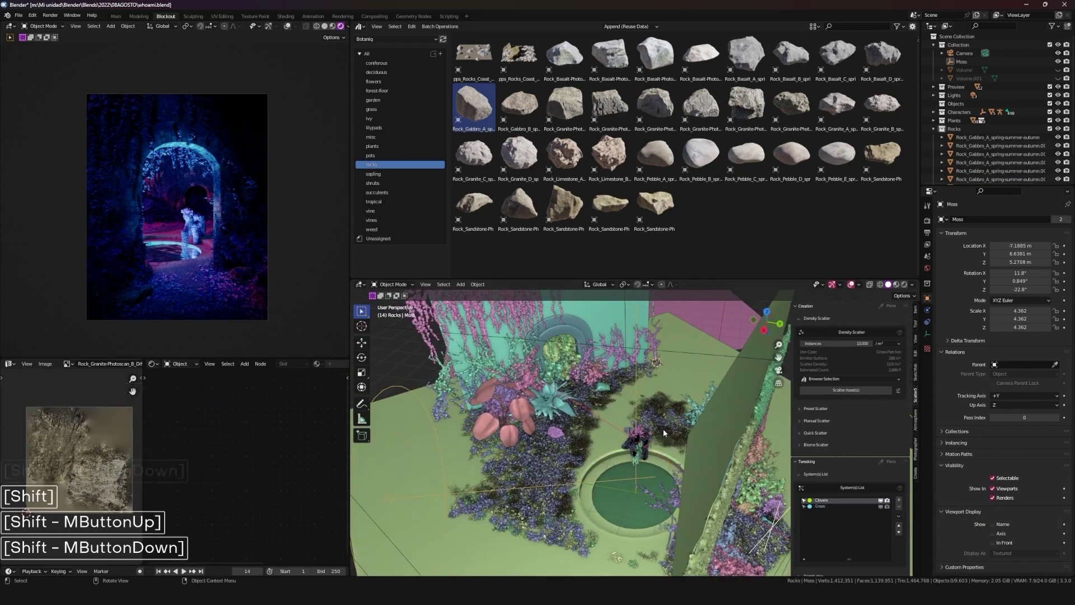
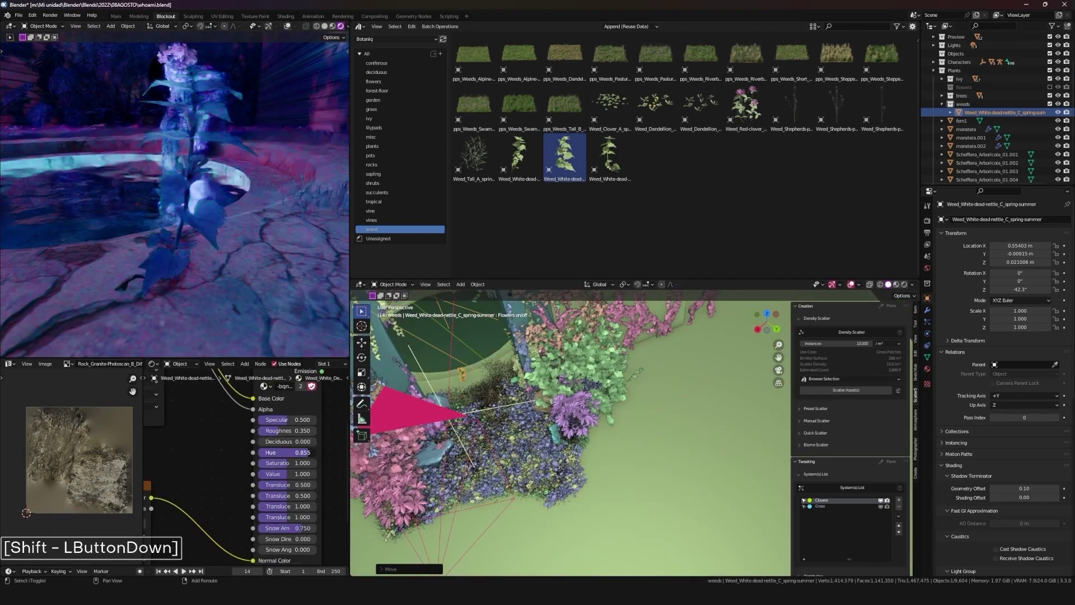
Step: Rotate the appended white dead-nettle weed to tilt it beside the pool figure
text(rr)
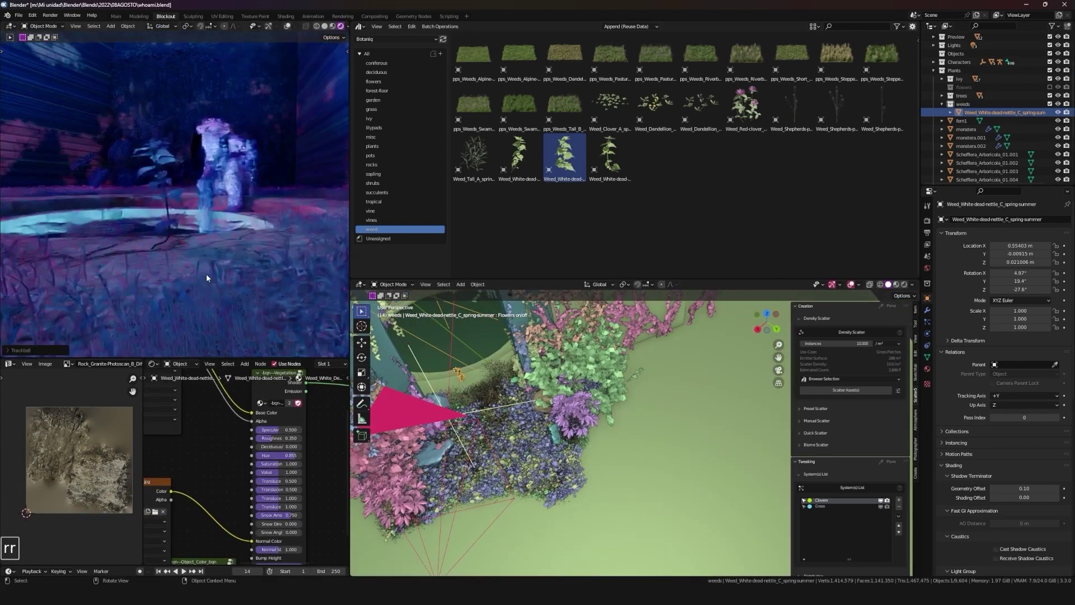
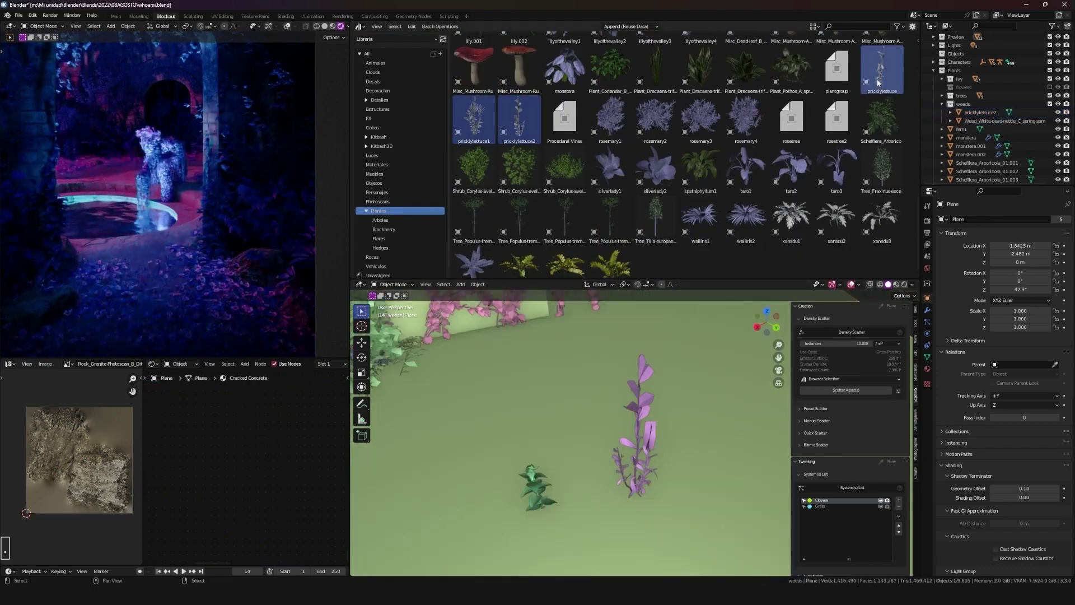
Step: Move the Weed_Dandelion_D onto the ground beside the other weeds, entering a .88 value
key(alt+a)
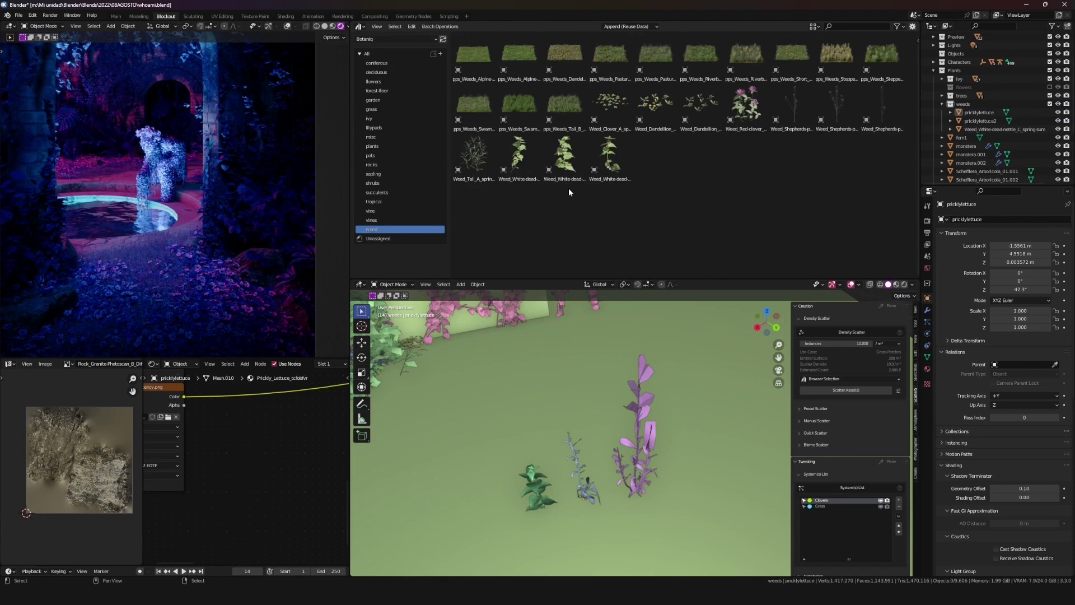
key(g)
key(shift+z)
key(a)
text(a.88)
key(Return)
key(alt+a)
key(BackSpace)
text(.)
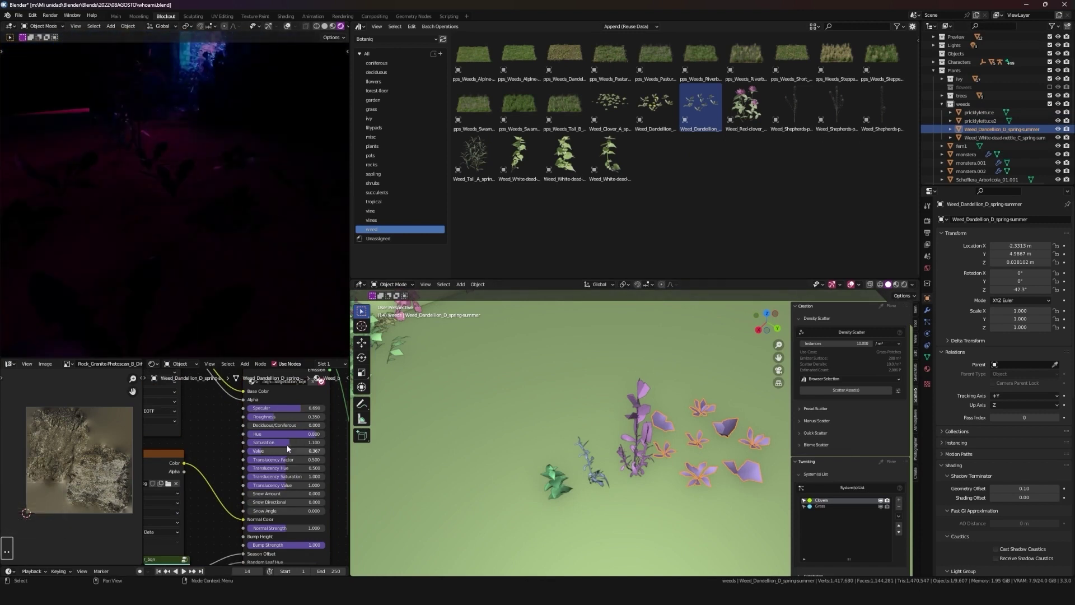
key(2)
Step: Select the four weed models in the outliner as sources for the manual scatter
click(640, 428)
click(562, 456)
middle_click(589, 445)
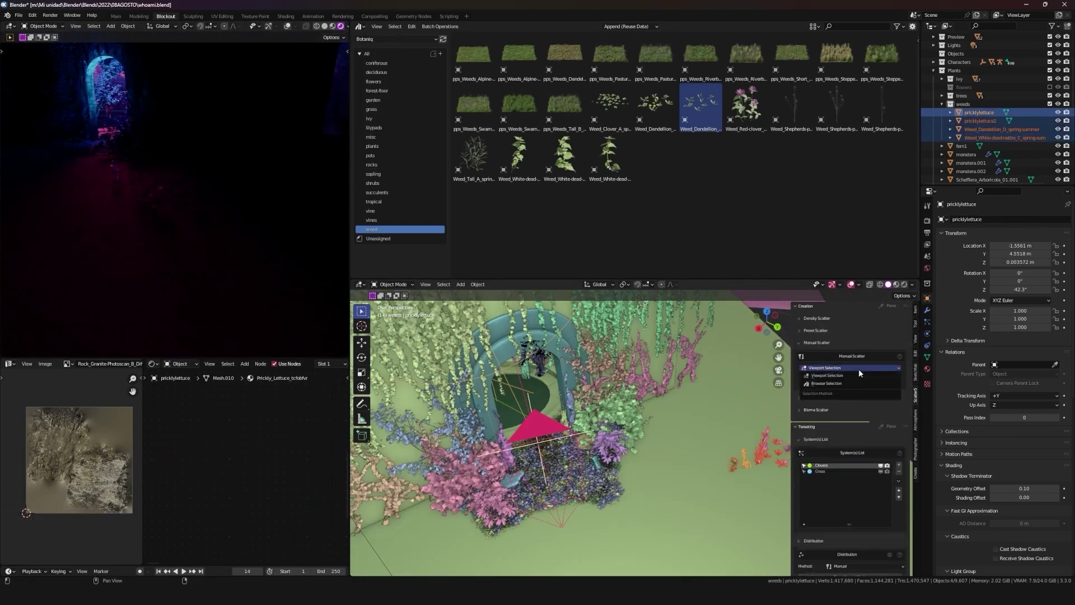
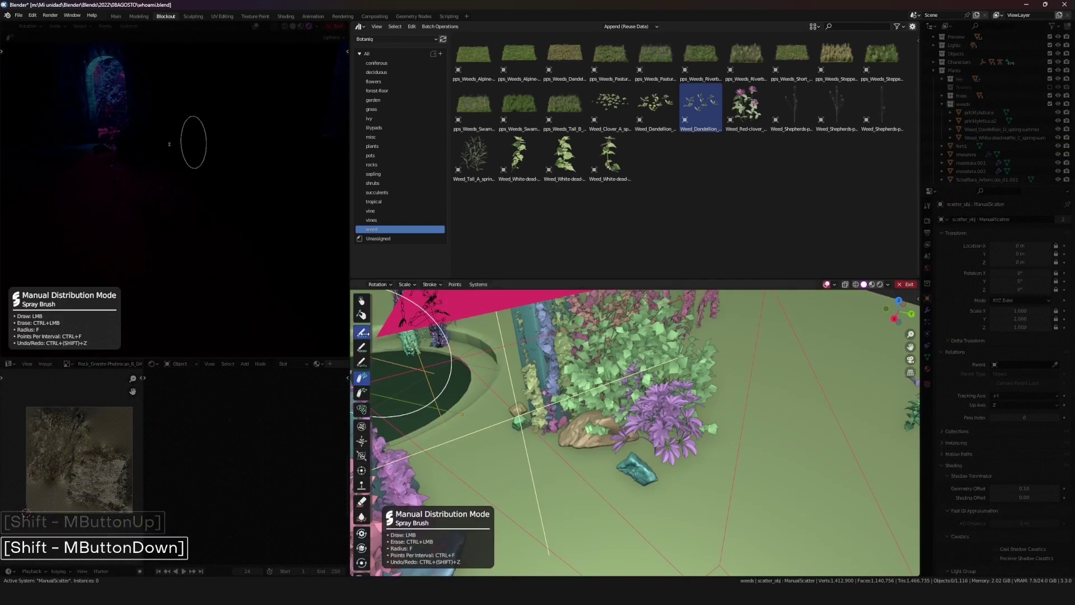
Step: Start a manual scatter of the four weed models and name the system Weeds
text(ffffffffffffffff)
key(Escape)
key(Caps_Lock)
text([CapsLock]eeds)
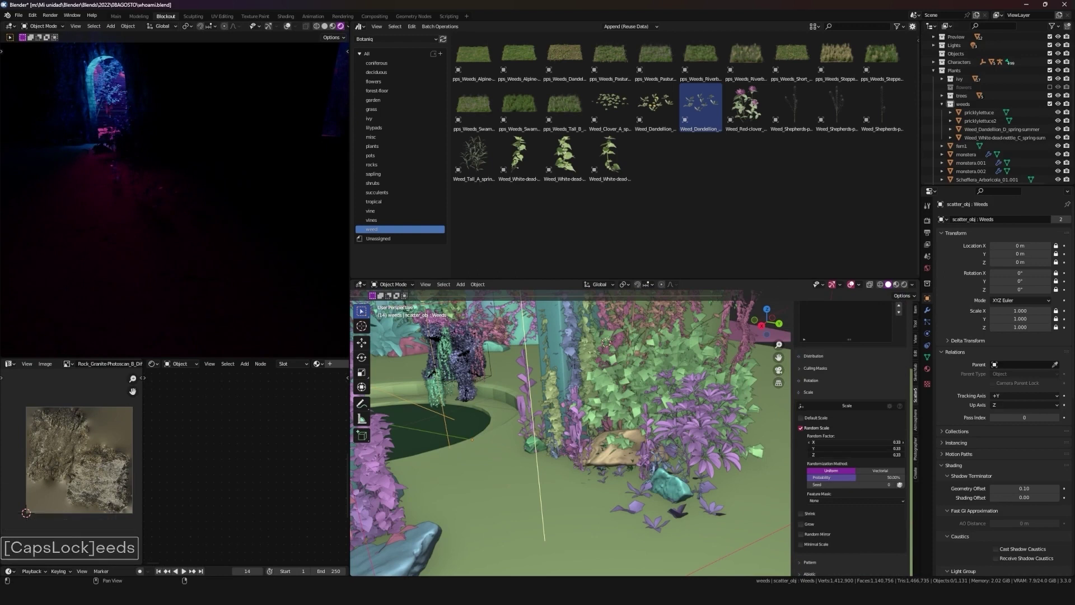
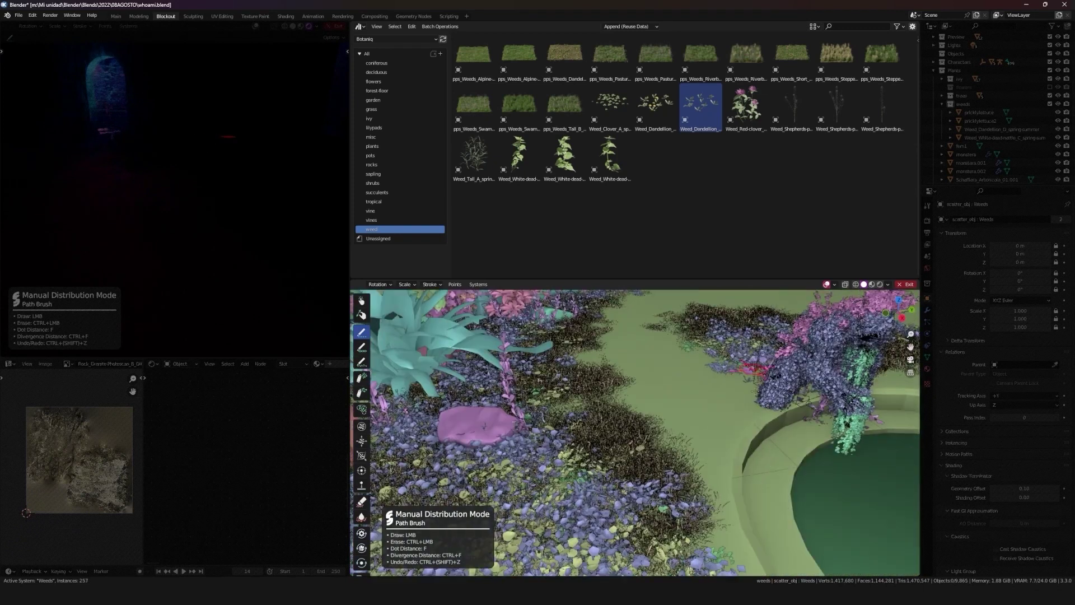
Step: Finish painting the weeds over the ground, leave manual mode and inspect the result
key(Escape)
key(o)
middle_click(210, 213)
middle_click(209, 198)
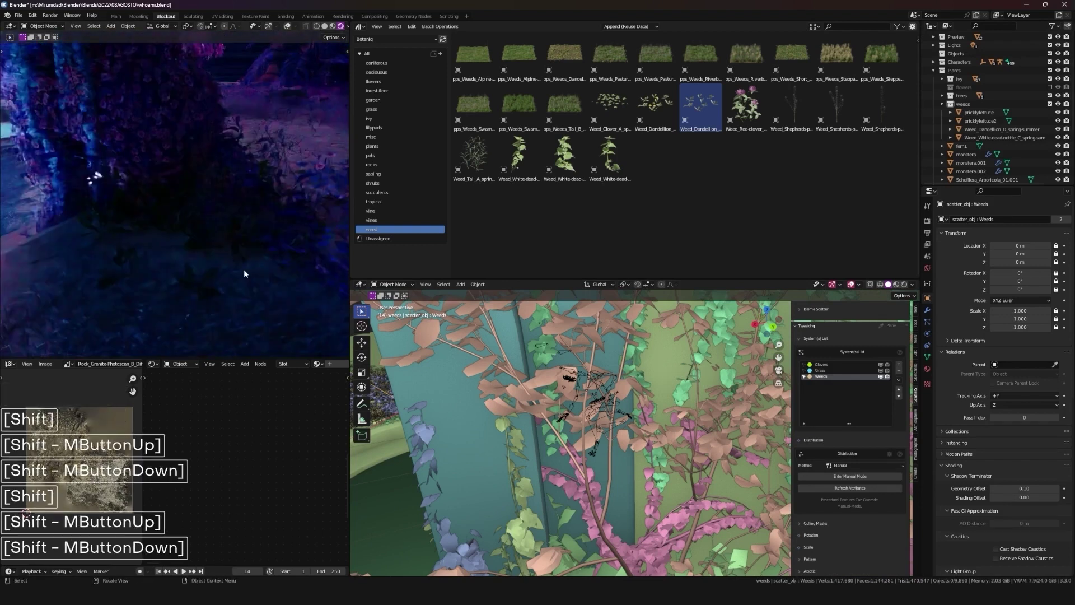
key(.)
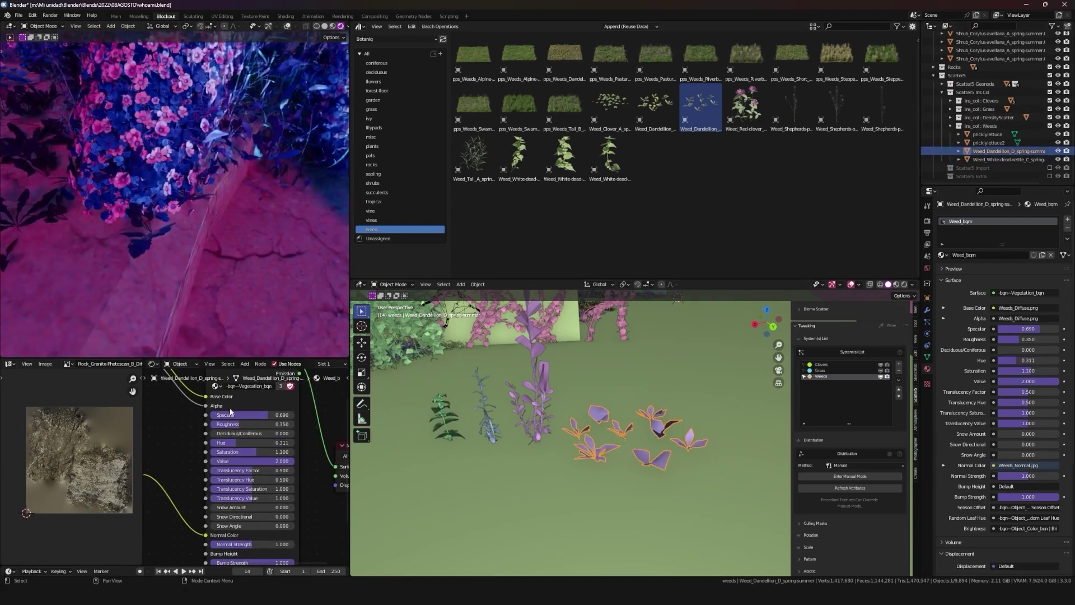
Step: Lower the dandelion Weed_bgn material's hue and saturation and raise its value
key(3)
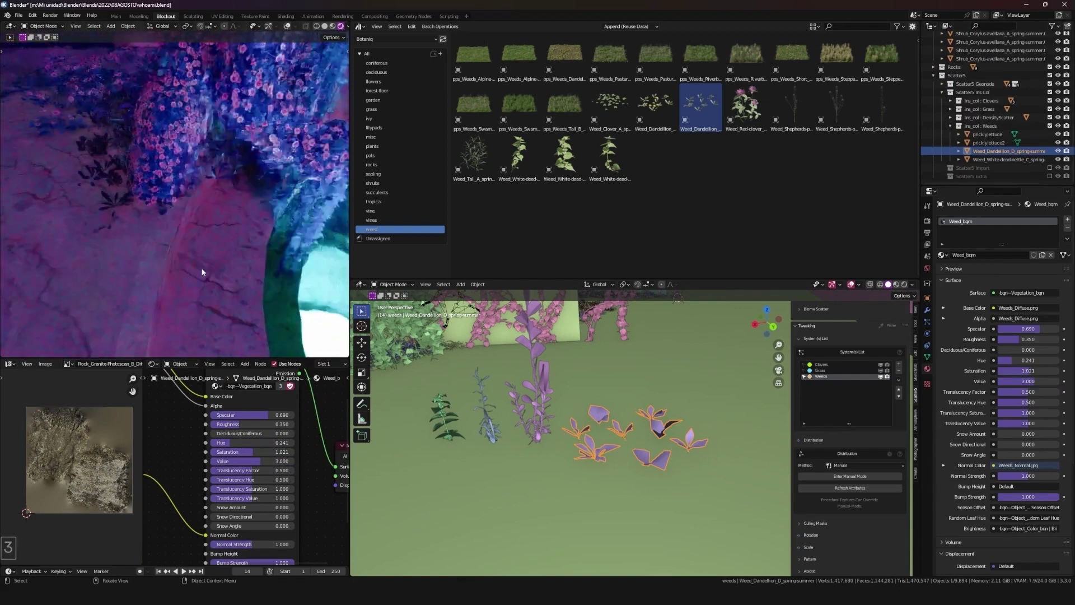
key(.)
text(....)
key(.)
key(.)
key(o)
Step: Orbit in close to the weed models to check the material change in the viewport
middle_click(216, 189)
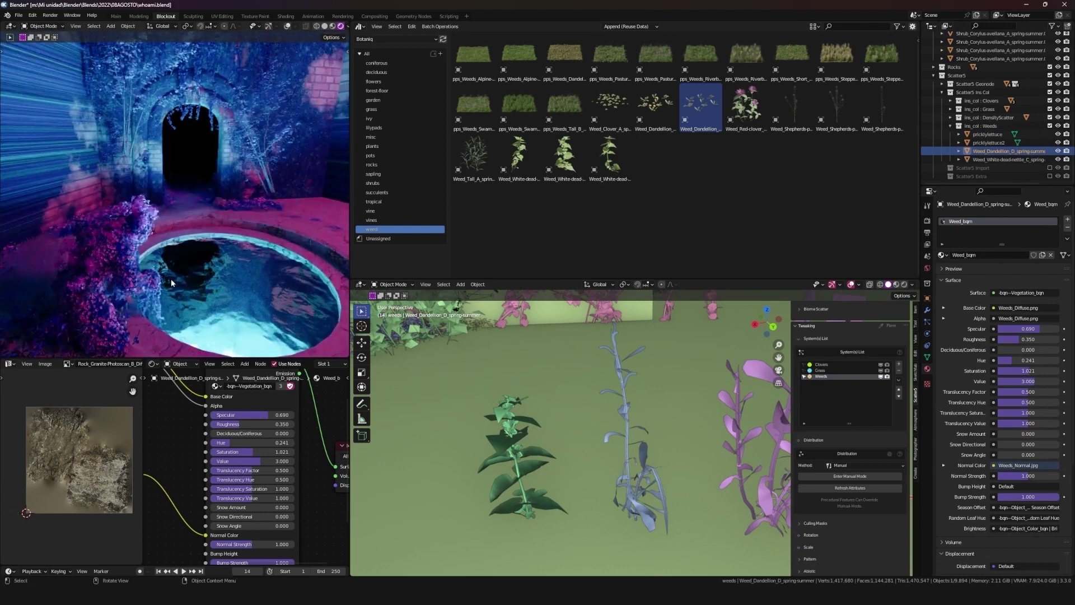
middle_click(195, 263)
middle_click(134, 271)
middle_click(222, 258)
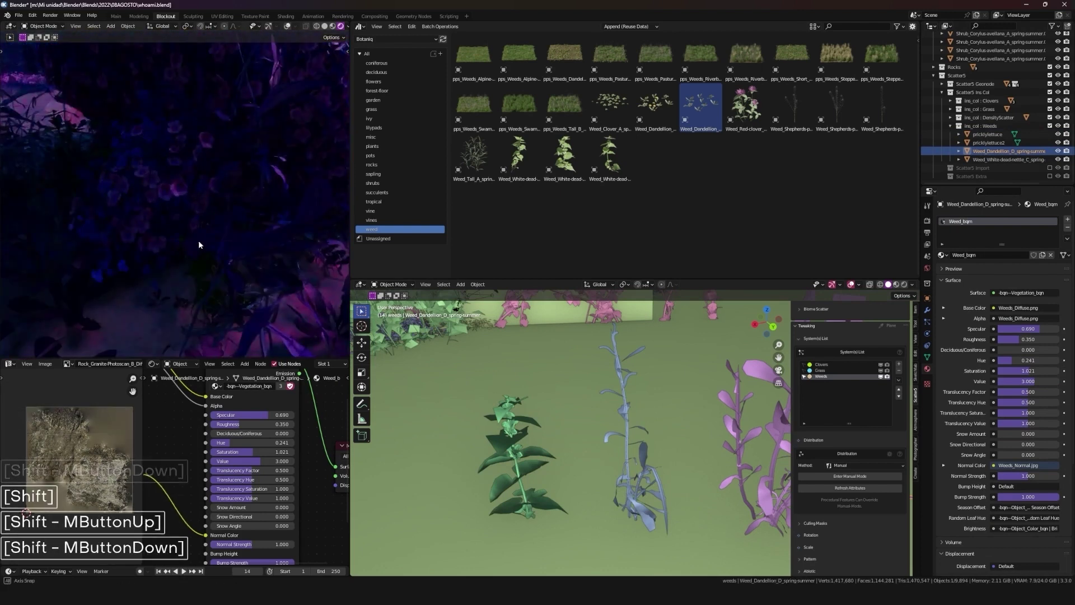
middle_click(259, 188)
middle_click(236, 218)
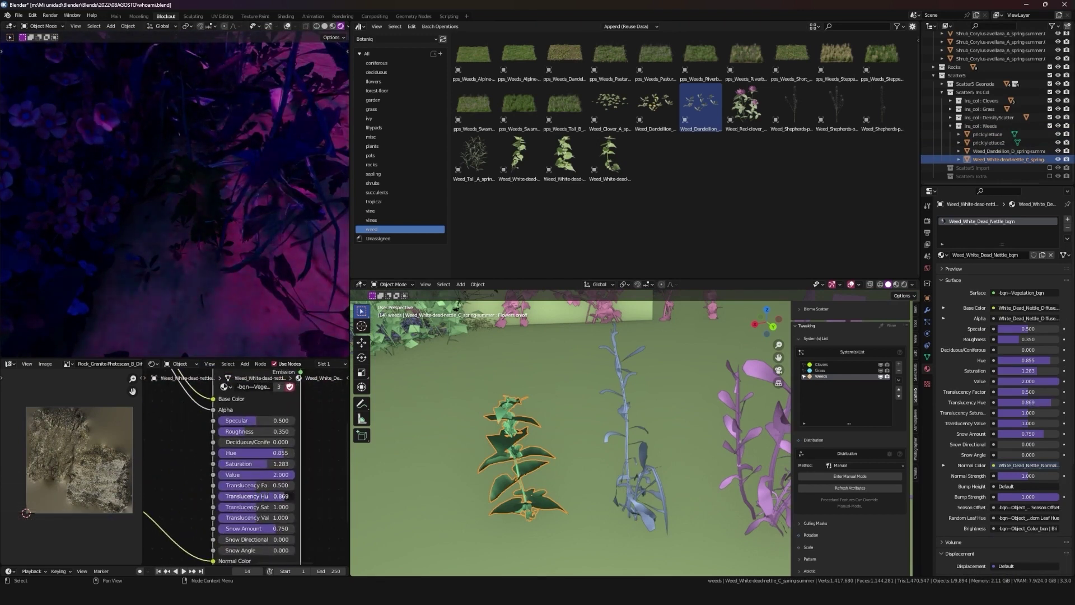
key(3)
scroll(up, 3)
scroll(down, 3)
scroll(up, 3)
middle_click(241, 266)
Step: Reduce the weed material's translucency value and toggle overlays to review the render
key(a)
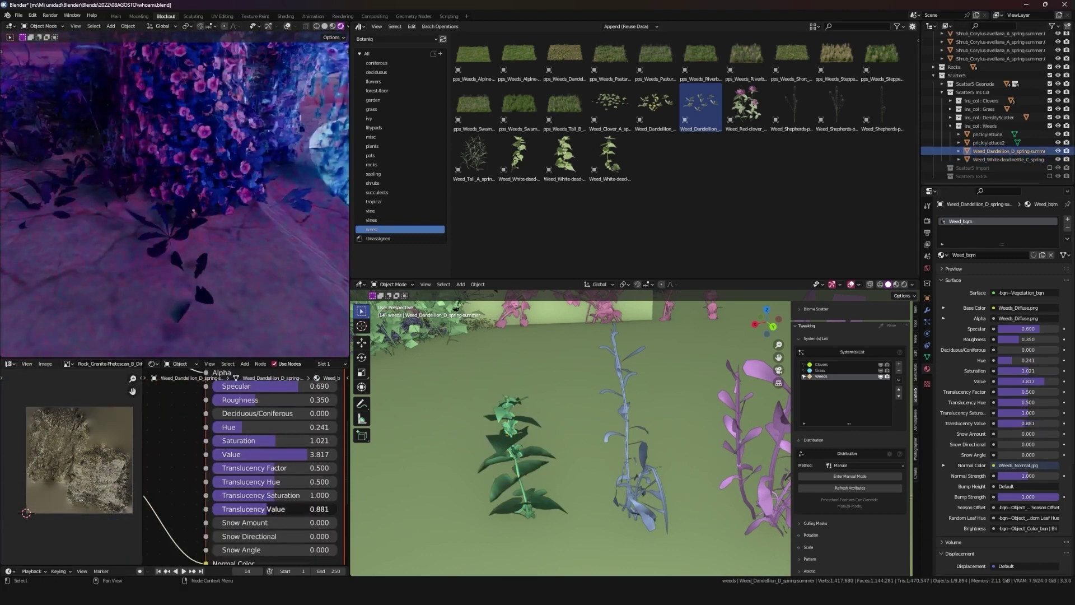
key(o)
middle_click(274, 302)
middle_click(295, 307)
key(shift+alt+a)
key(alt+a)
key(shift+alt+z)
key(shift+alt+z)
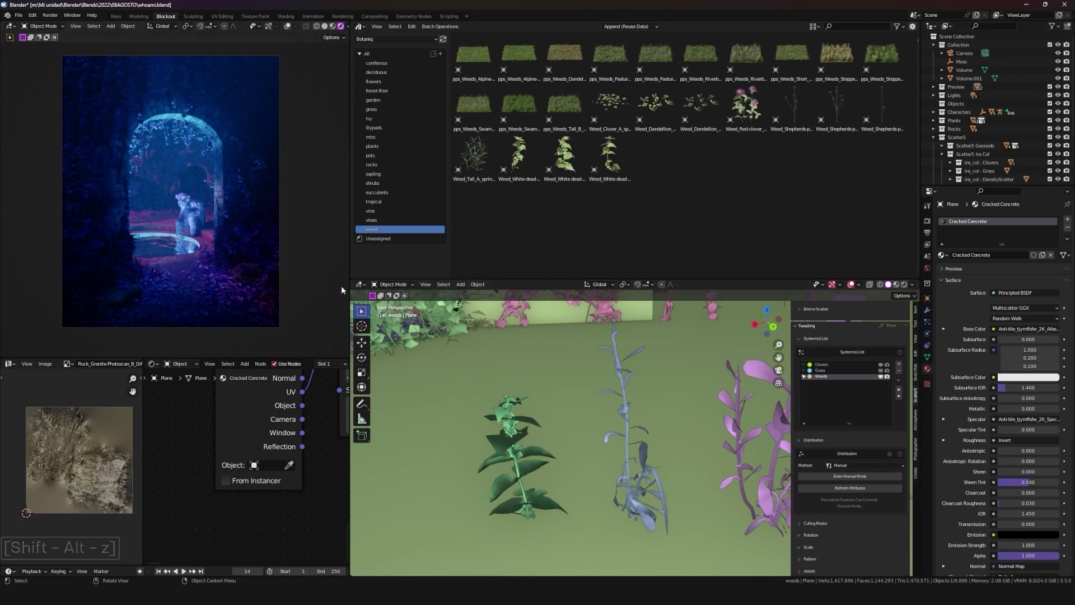
Step: Duplicate the fog Volume, rotate it about Z and slide it along X over the set
middle_click(623, 418)
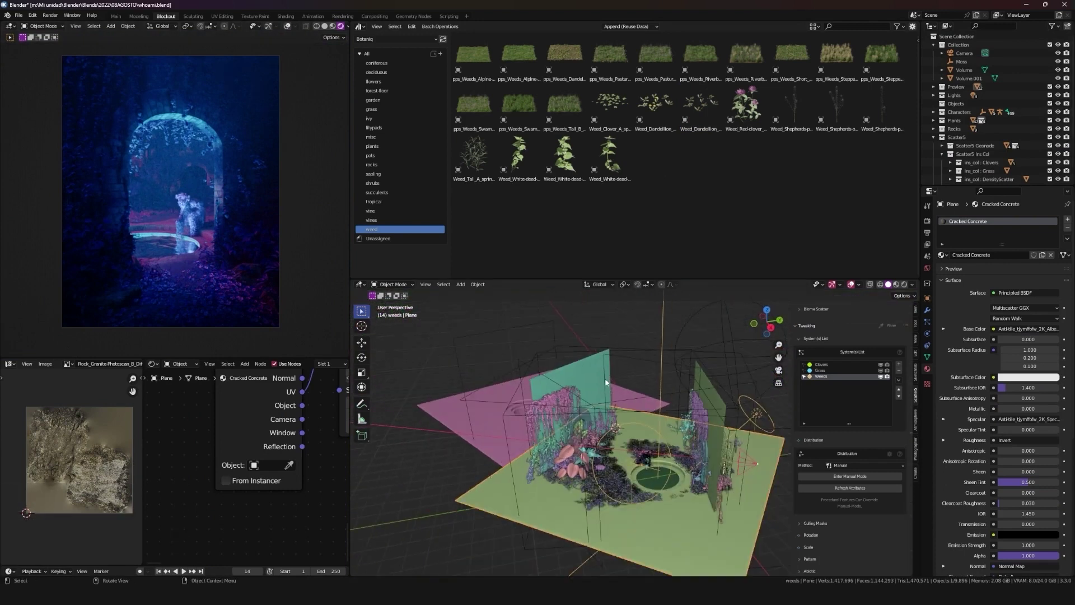
key(alt+d)
text(rz)
key(r)
key(g)
text(gx)
key(alt+d)
Step: Settle the new volume's position and set Light.001's colour to pink with a render region
key(shift+z)
text(g)
key(shift+z)
key(r)
key(ctrl+b)
key(g)
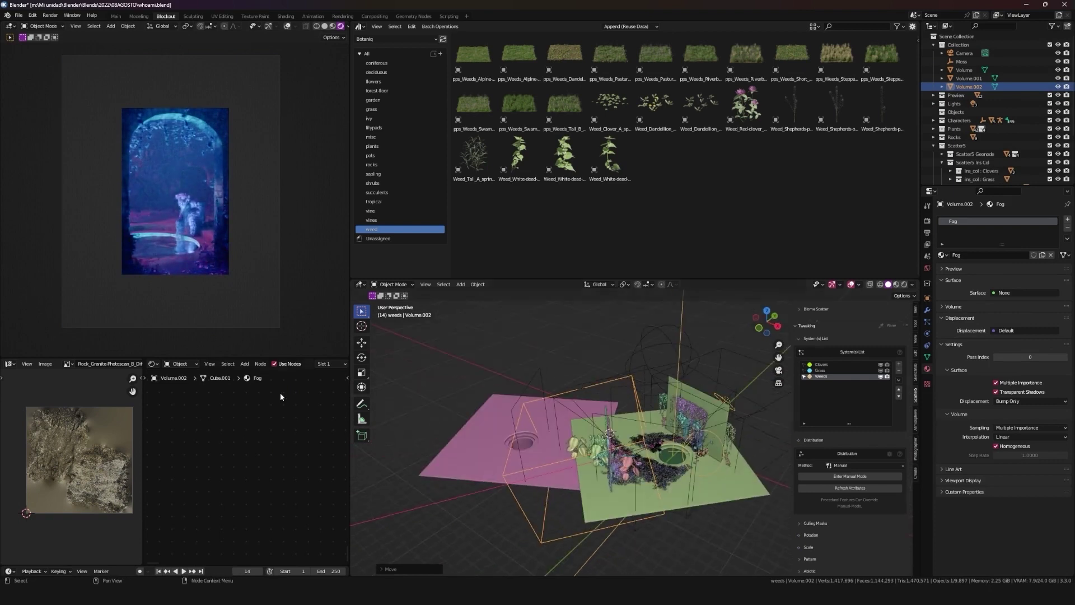
key(ctrl+b)
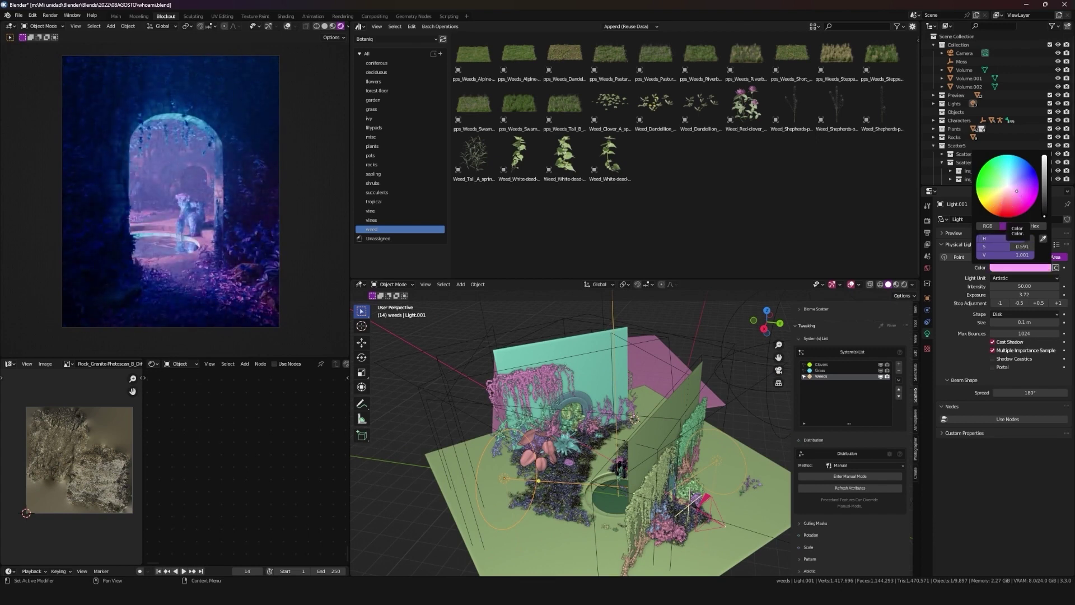
Step: In Light Paths Max Bounces, set Transmission to 16 and Volume to 3
middle_click(624, 386)
key(alt+a)
key(shift+alt+z)
key(shift+alt+z)
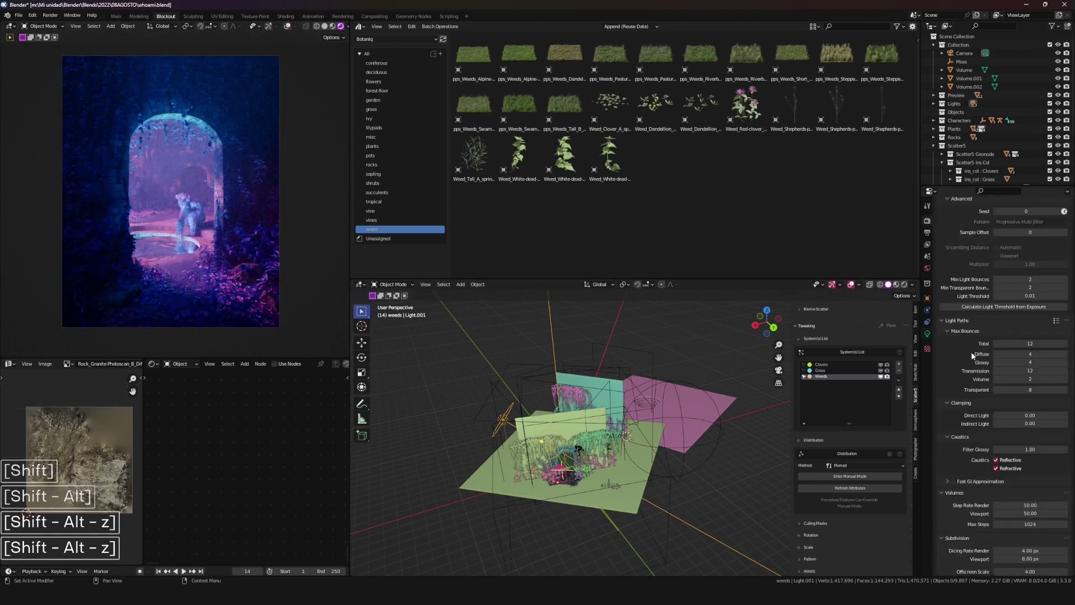
key(2)
key(1)
text(26)
key(1)
text(1616)
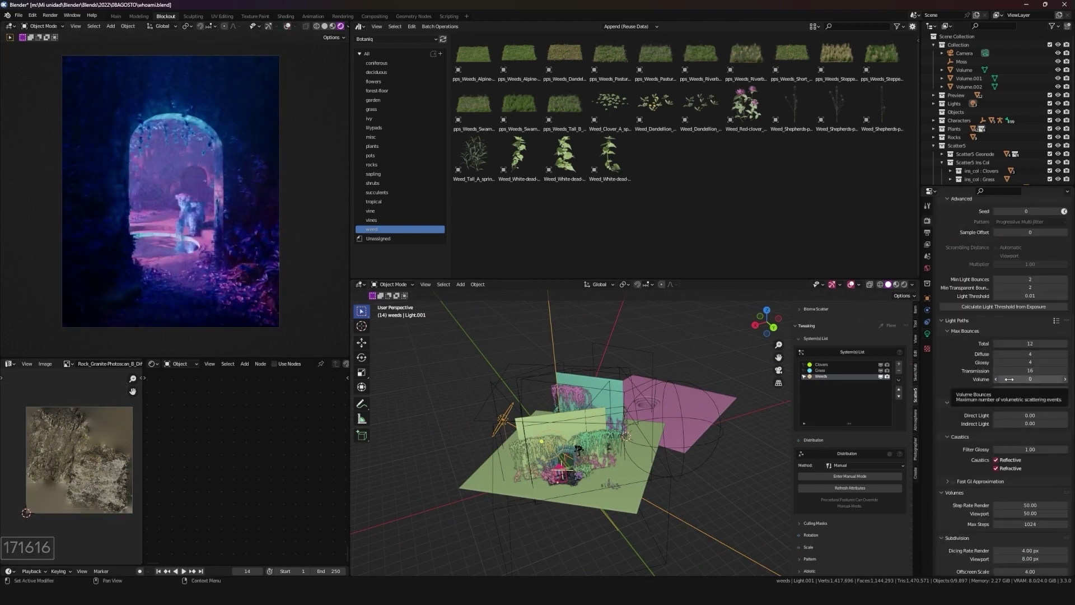
key(3)
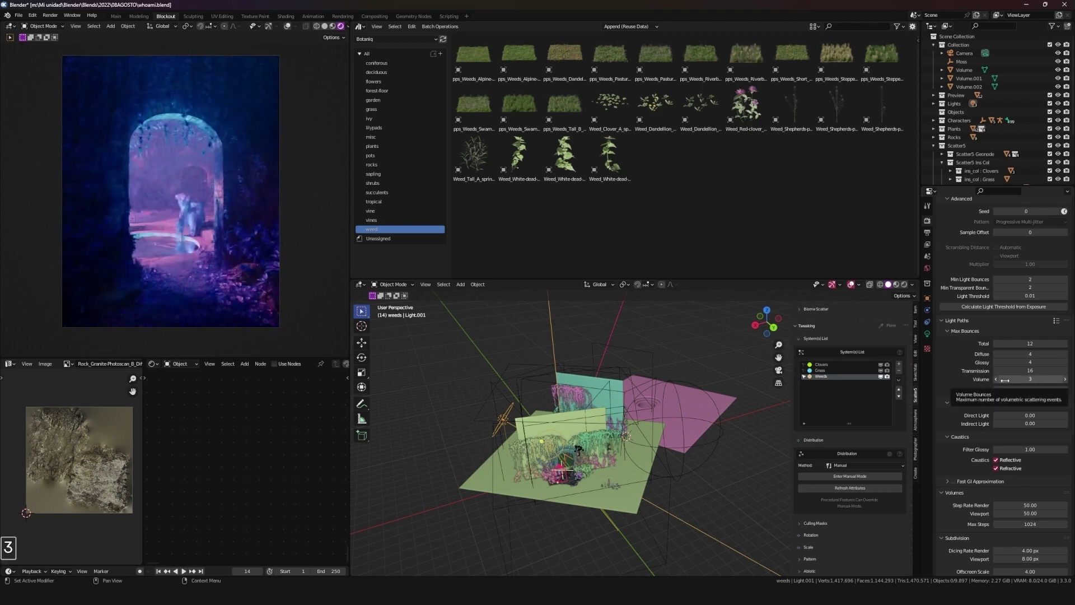
Step: Set Transparent bounces to 16 and let the viewport render refresh with the brighter glow
key(shift+alt+z)
key(shift+alt+z)
key(shift+alt+z)
key(shift+alt+z)
key(shift+alt+z)
key(shift+alt+z)
key(shift+alt+z)
key(shift+alt+z)
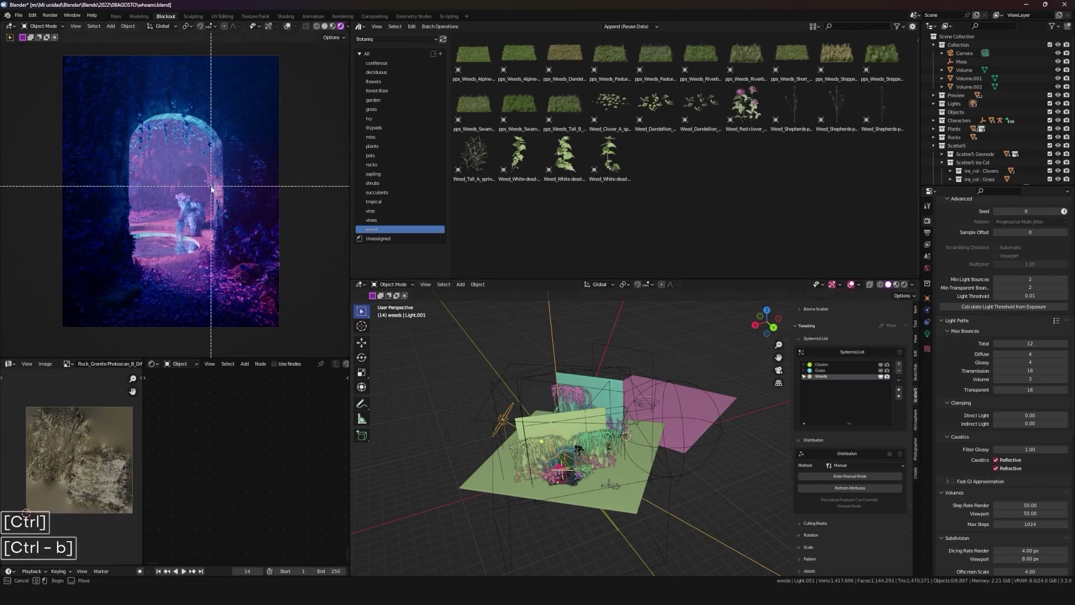
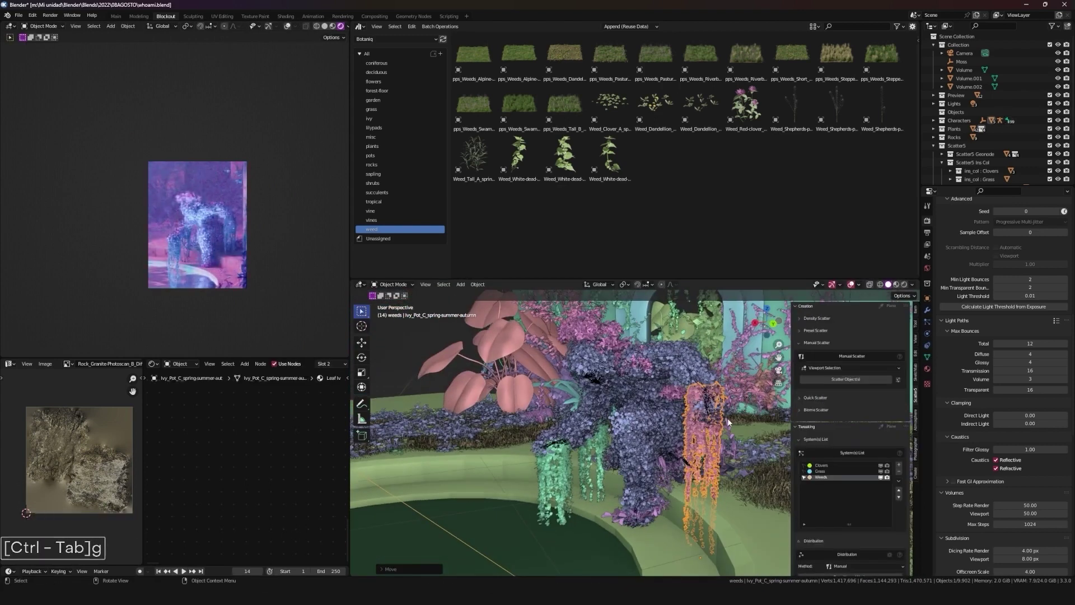
Step: Select the plantperson armature, enter Pose Mode and begin moving its controls
key(x)
key(g)
key(g)
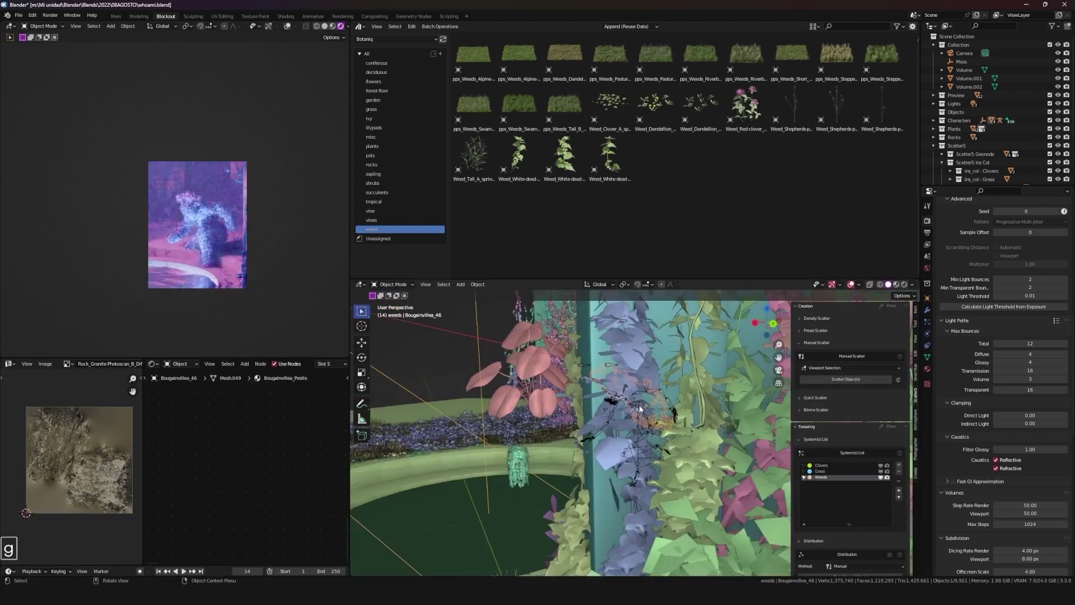
key(g)
key(ctrl+Tab)
scroll(up, 3)
key(g)
key(g)
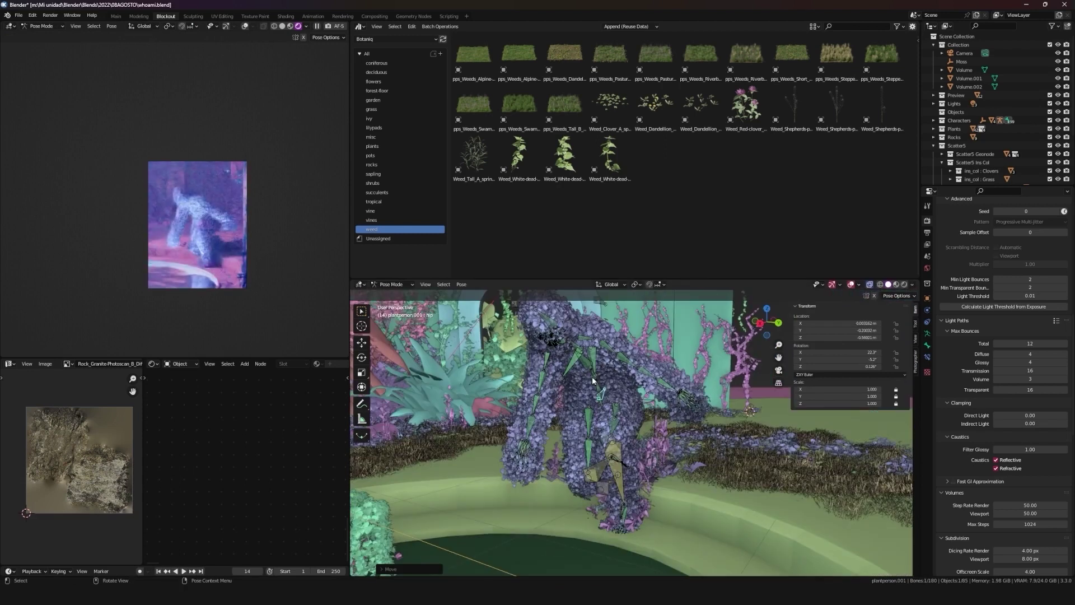
Step: Rotate and move the leg bones so the figure crouches on the pool rim
text(rr)
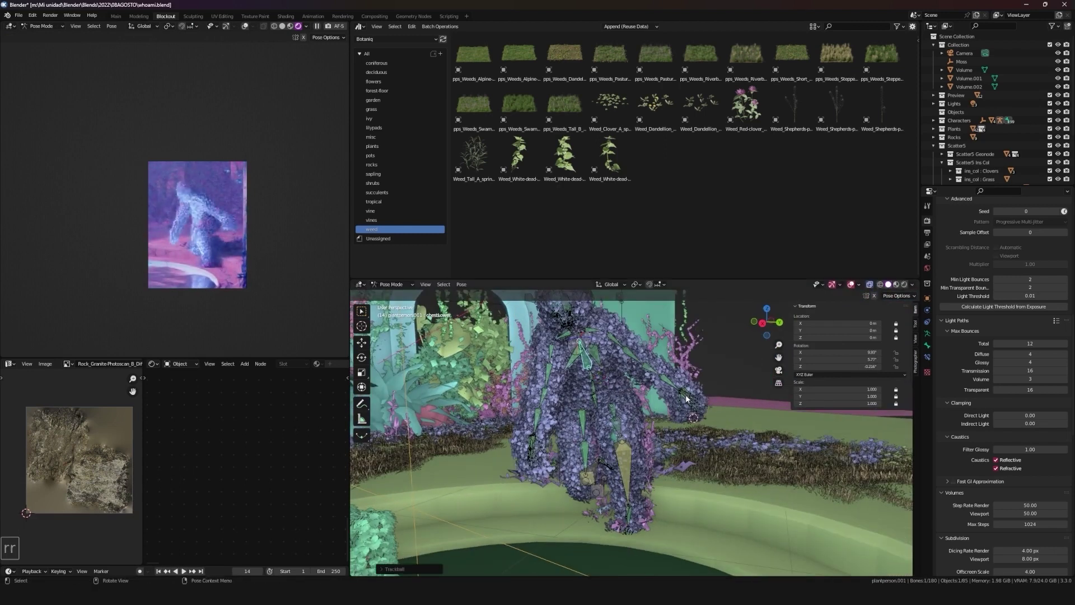
text(gg)
middle_click(676, 441)
key(g)
key(g)
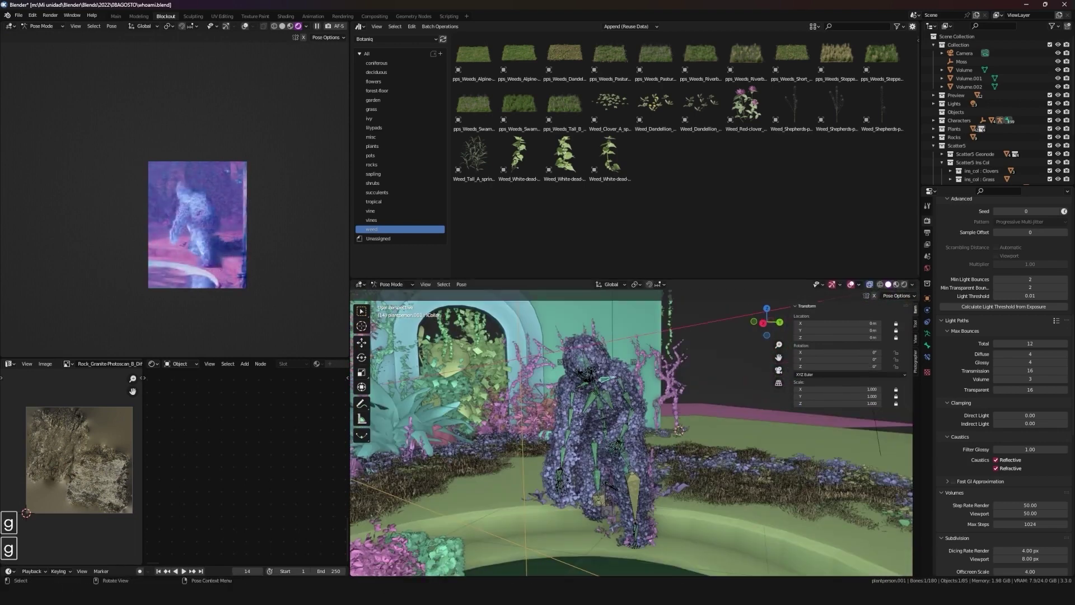
text(rrr)
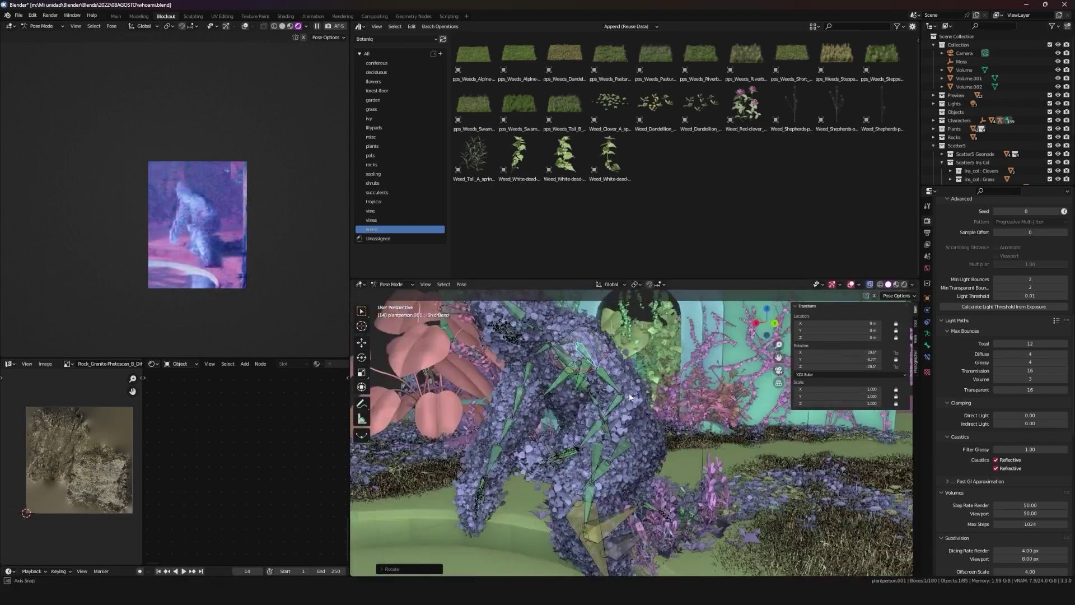
key(g)
Step: Rotate and reposition the arm, hand and shin controls to finish the crouching pose
text(rrrrrr)
text(rr)
middle_click(510, 491)
key(g)
key(g)
key(g)
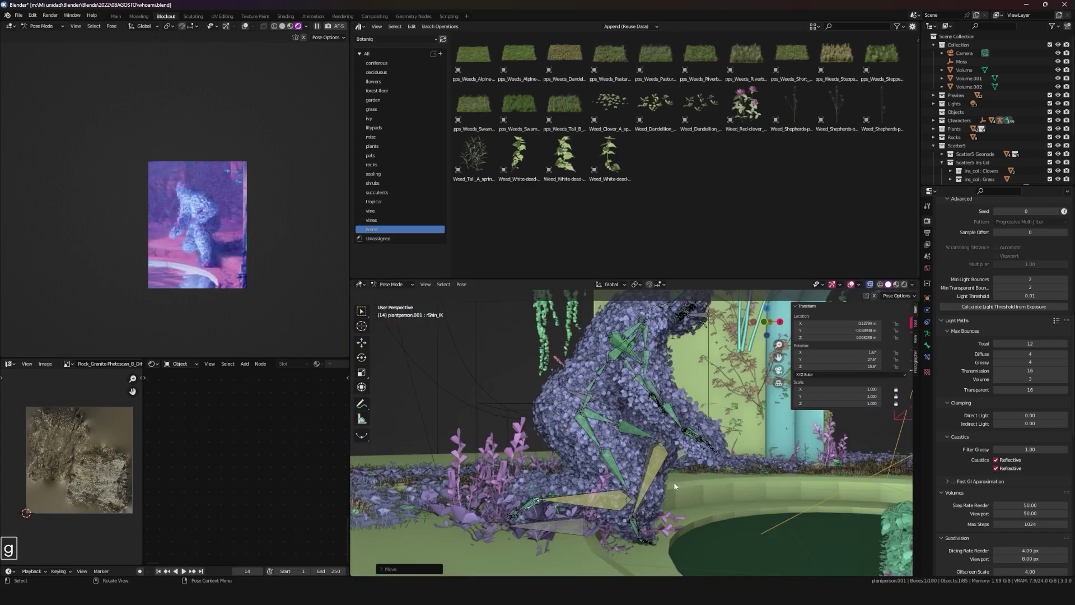
key(g)
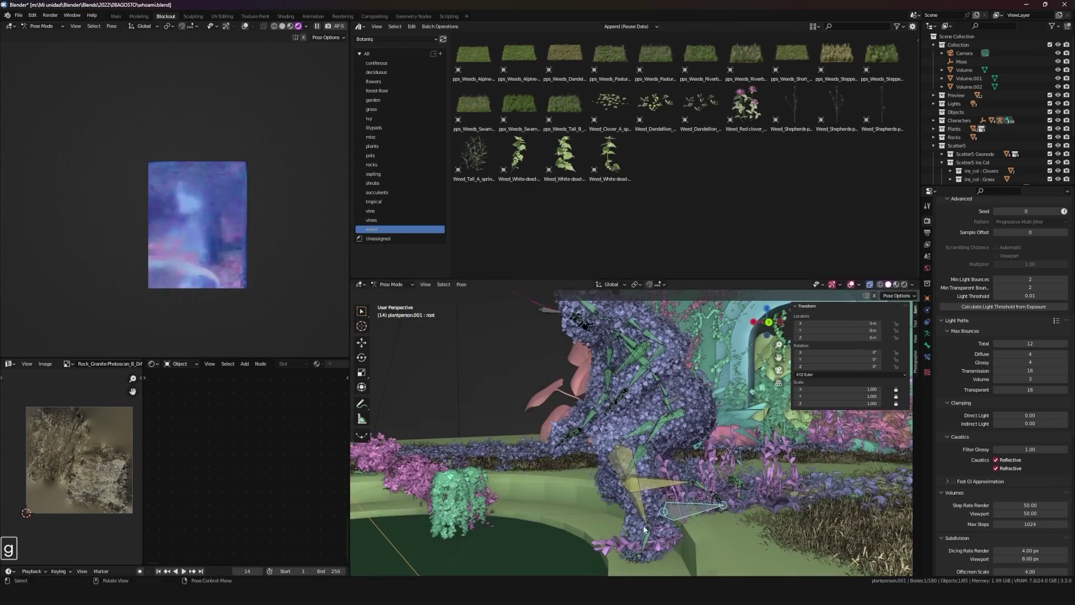
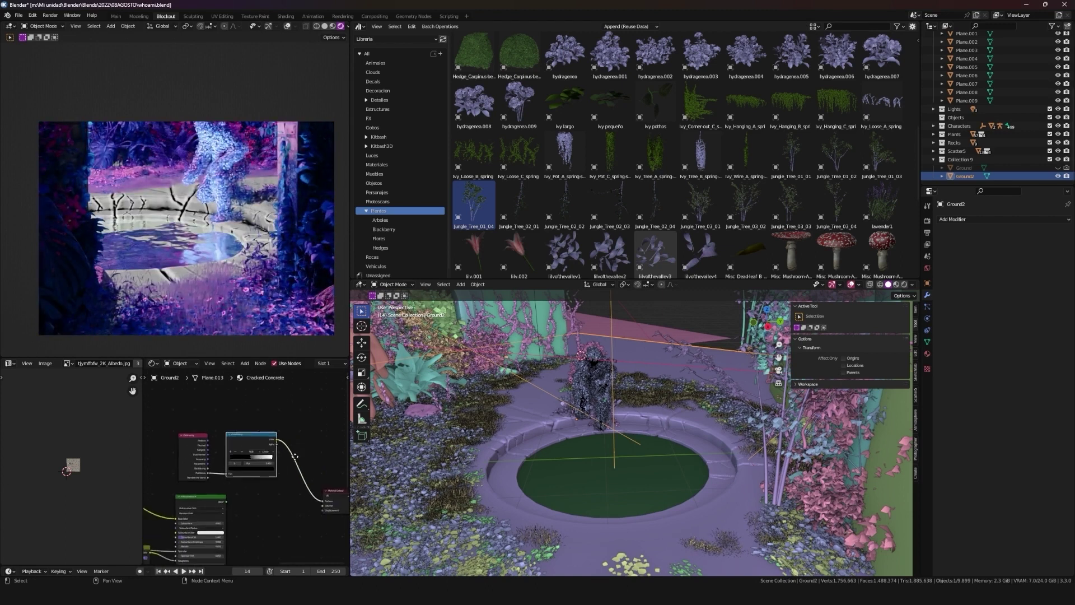
Step: Nudge a ground piece along X, copy its transform, then cancel the last move
key(g)
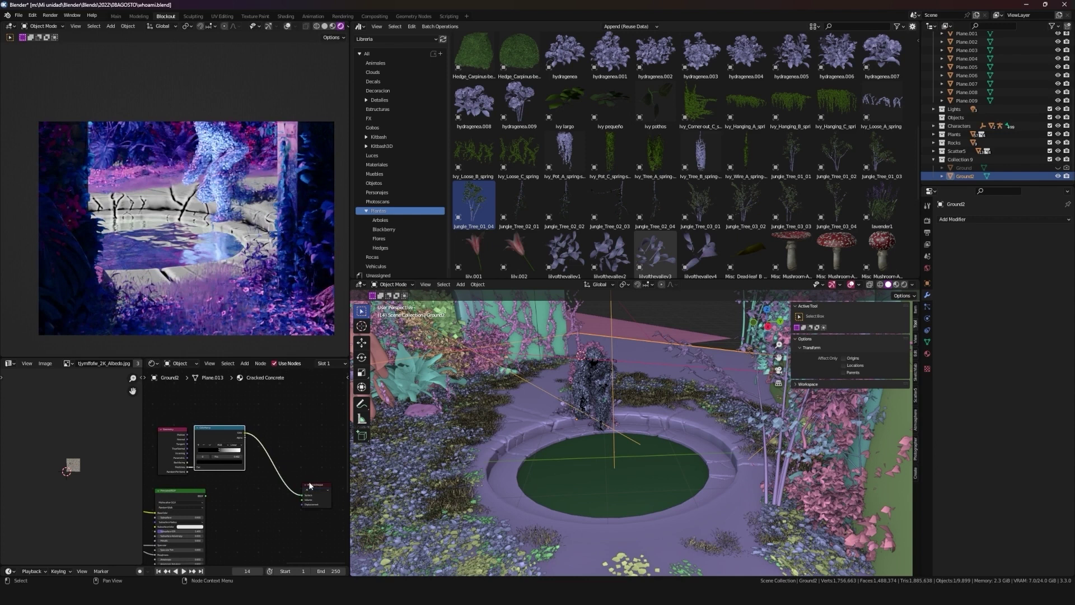
key(g)
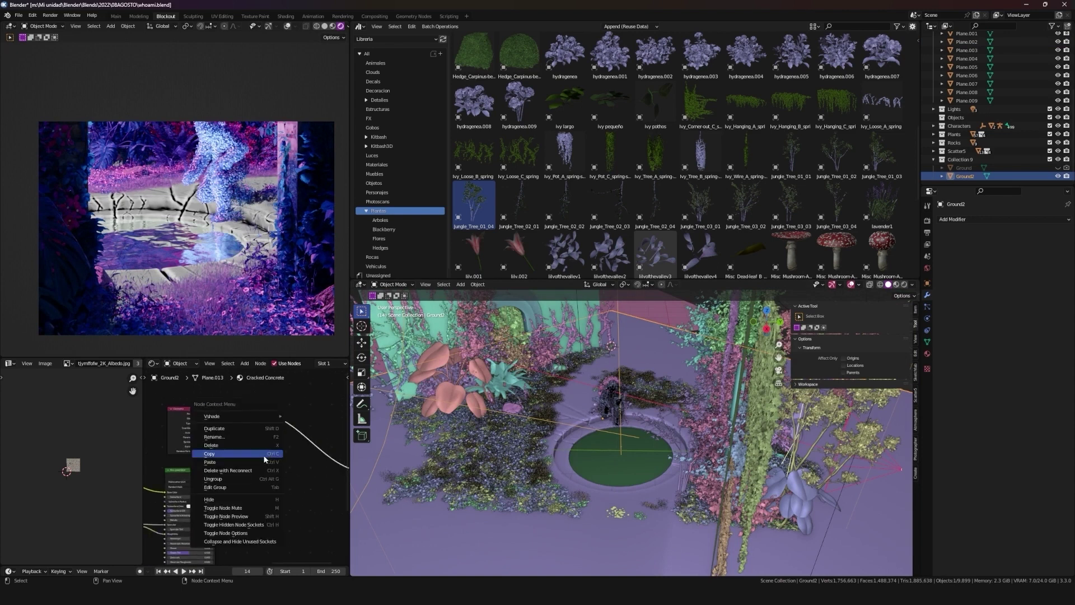
text(gx)
key(ctrl+c)
key(ctrl+v)
key(g)
right_click(231, 522)
Step: Switch the left editor to the rendered camera view with the Volume objects hidden
key(ctrl+shift+g)
click(297, 484)
middle_click(267, 410)
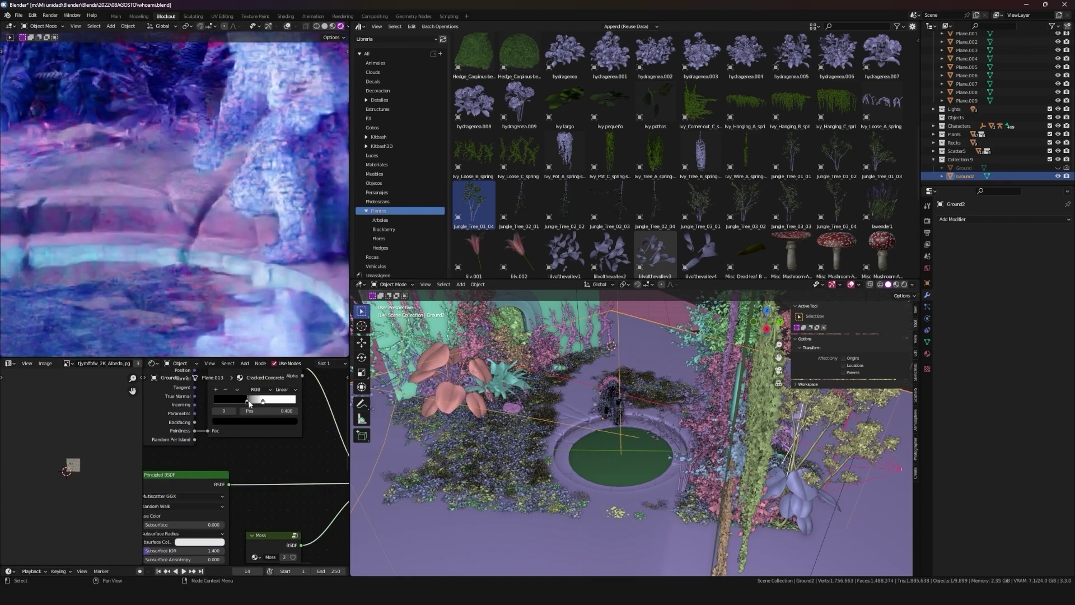
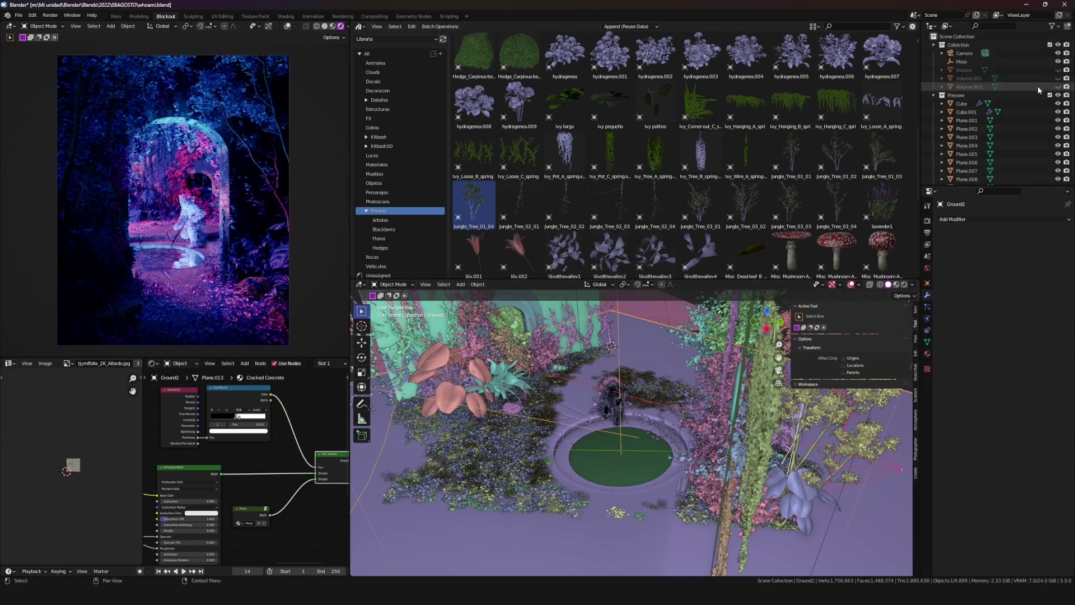
Step: Re-enable Volume, Volume.001 and Volume.002, refresh the misty render and save the file
key(ctrl+b)
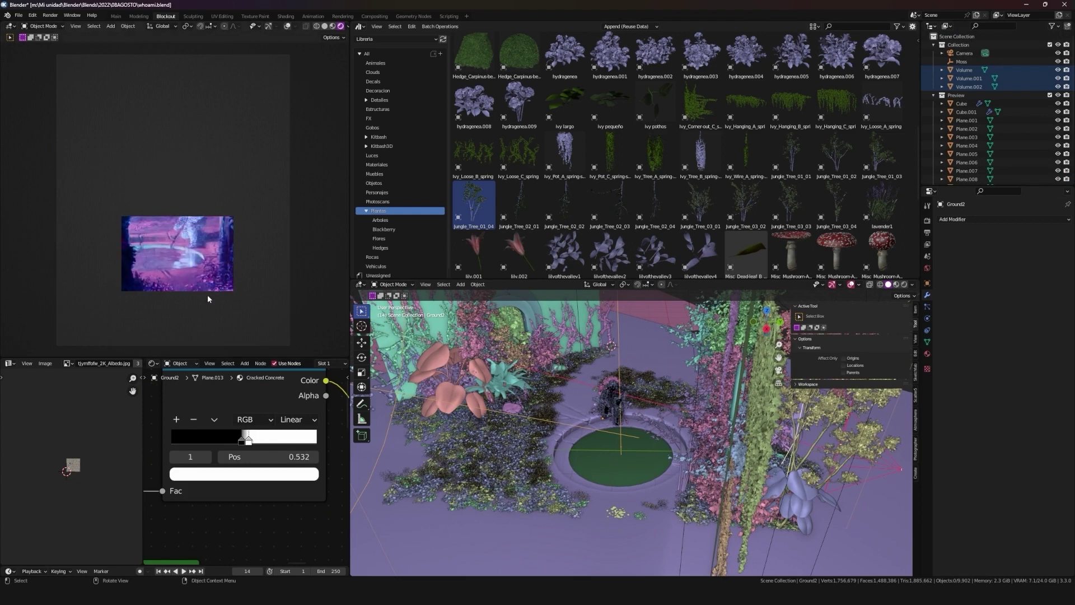
key(ctrl+b)
middle_click(169, 198)
key(shift+alt+z)
key(shift+alt+z)
key(shift+alt+z)
key(shift+alt+z)
key(shift+alt+z)
key(shift+alt+z)
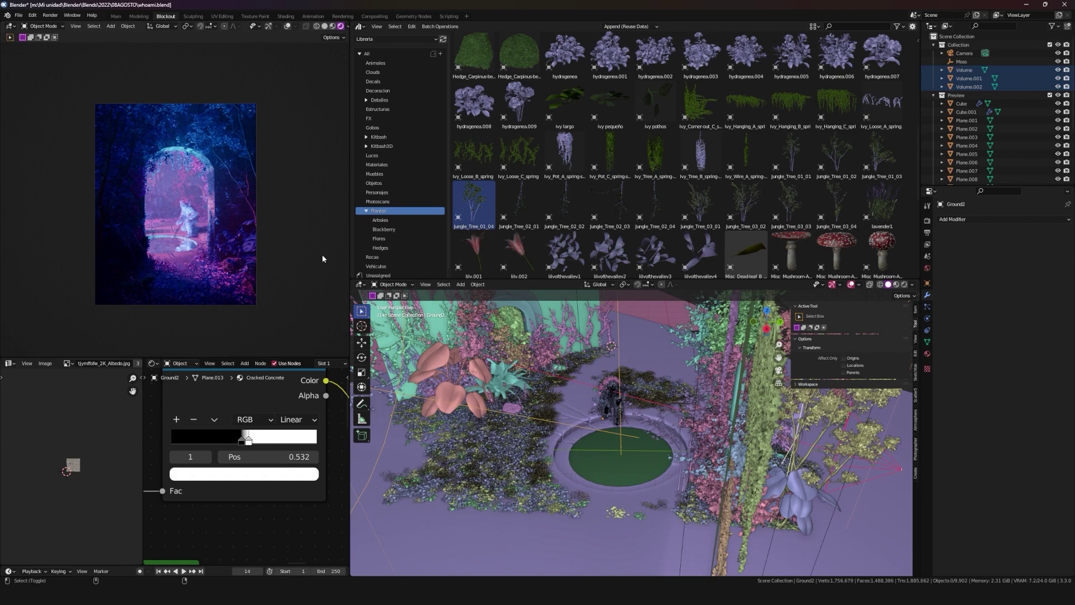
key(ctrl+s)
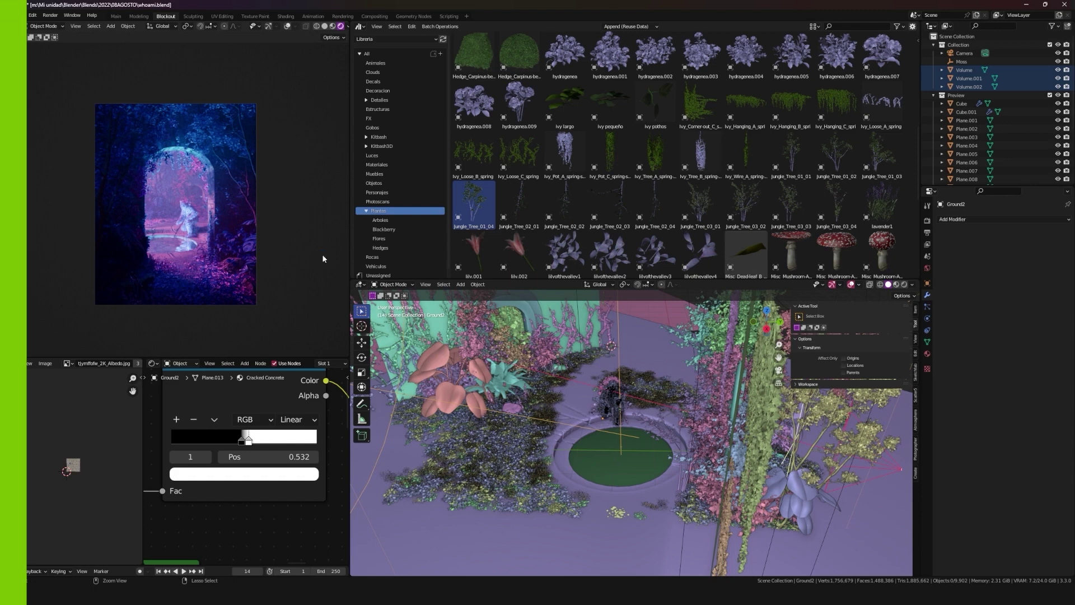